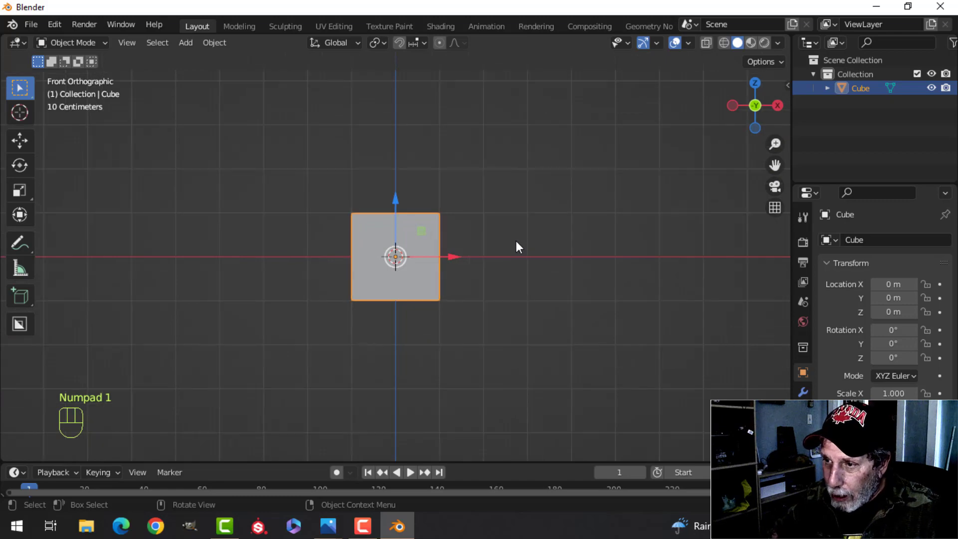
# - Add a Subdivision modifier to the default cube and apply it to the mesh
pyautogui.moveTo(546, 248); pyautogui.dragTo(510, 278)
pyautogui.press('KP_1')
pyautogui.press('ctrl+2')
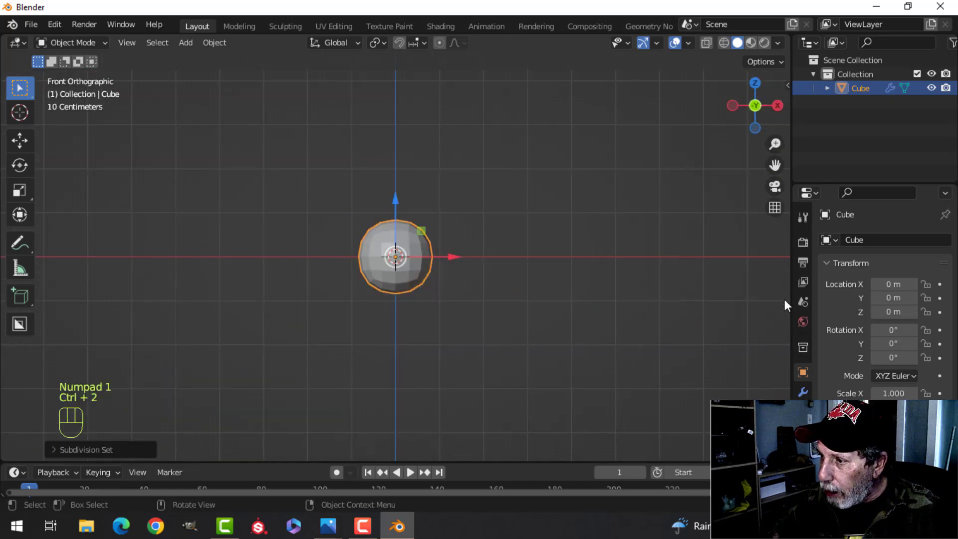
pyautogui.click(809, 393)
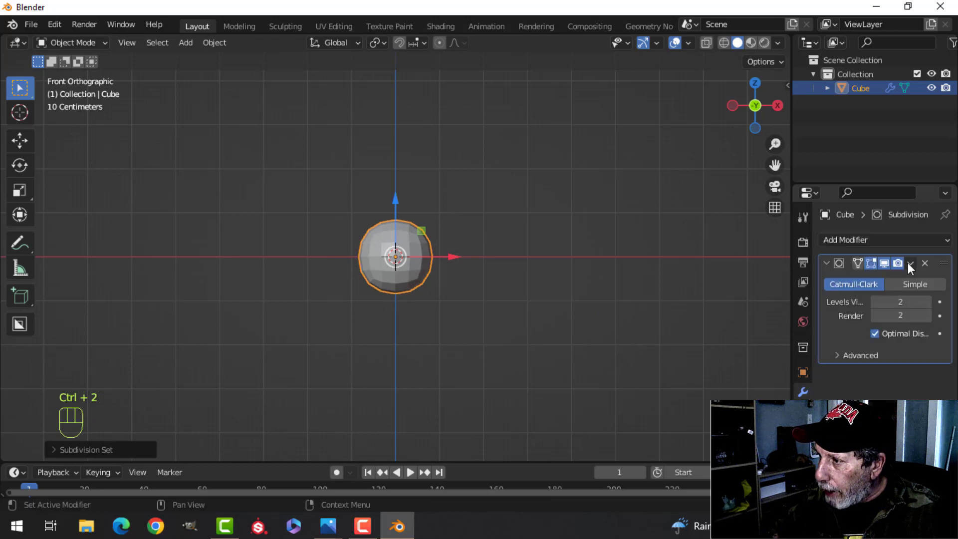
pyautogui.moveTo(913, 265); pyautogui.dragTo(832, 287)
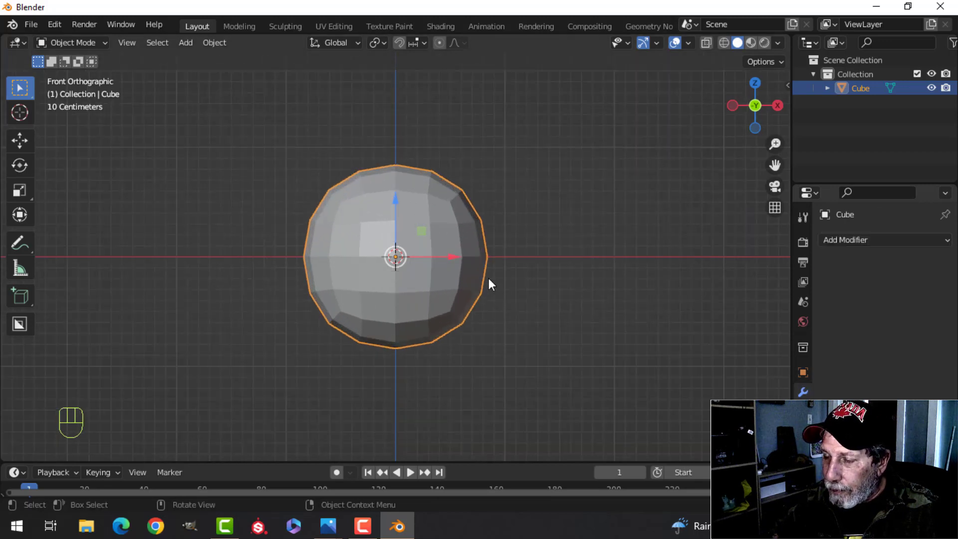
# - Delete half the rounded cube's faces and flatten the remainder into a wide, shallow shell
pyautogui.press('Tab')
pyautogui.press('3')
pyautogui.press('alt+a')
pyautogui.press('c')
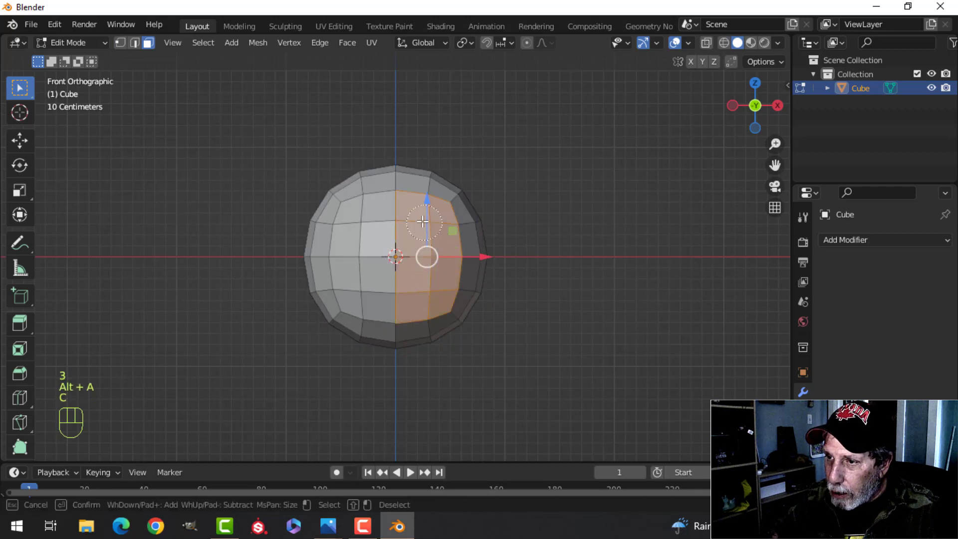
pyautogui.press('Escape')
pyautogui.press('ctrl+i')
pyautogui.press('x')
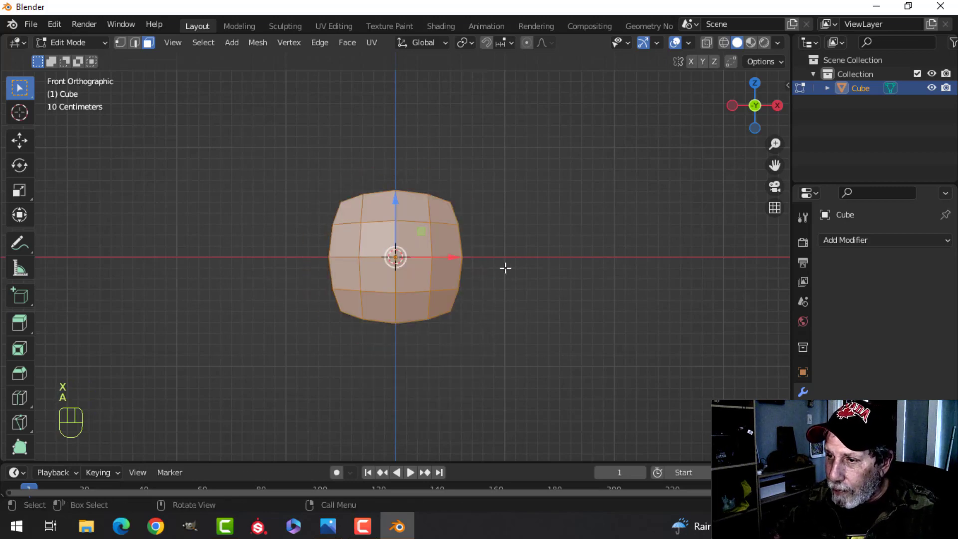
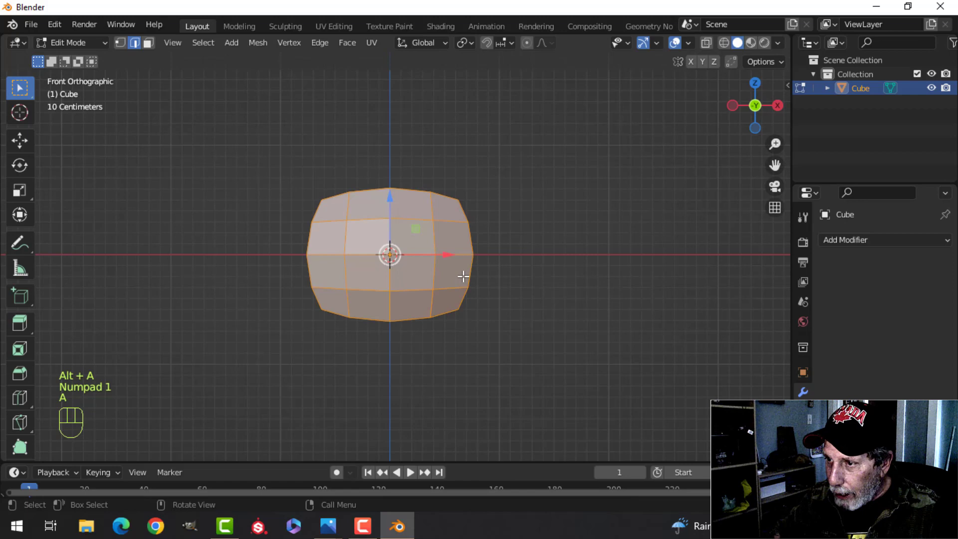
pyautogui.press('KP_3')
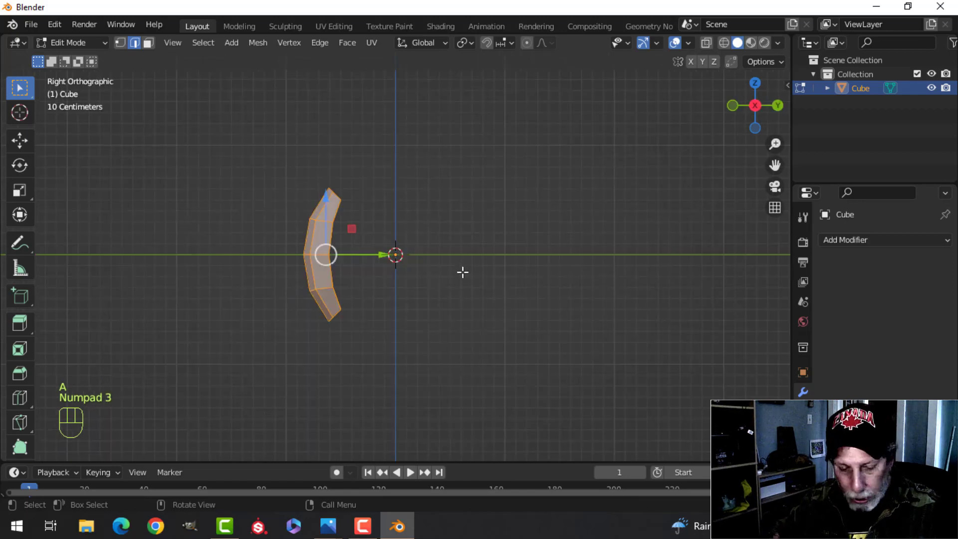
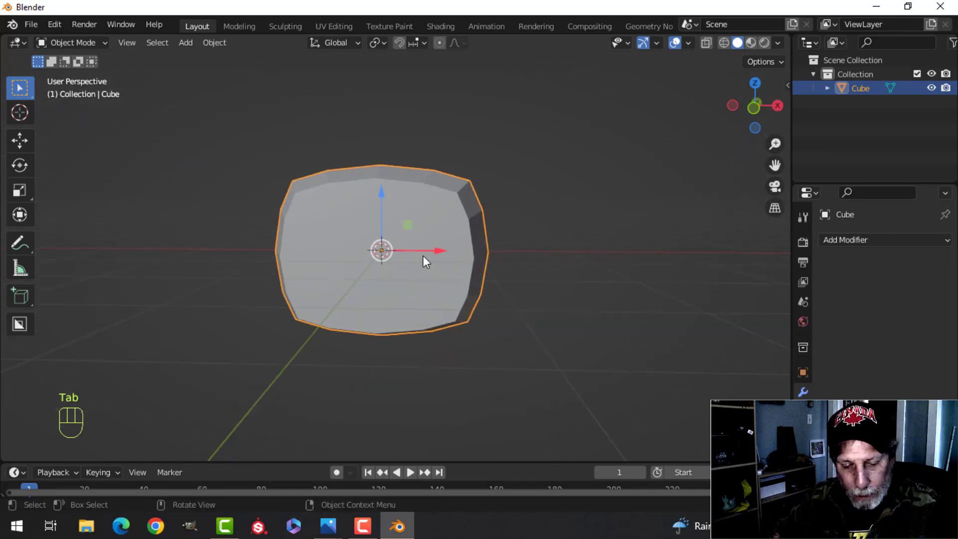
# - Add a Subdivision modifier to the housing body and set it to Shade Smooth
pyautogui.press('ctrl+2')
pyautogui.rightClick(418, 218)
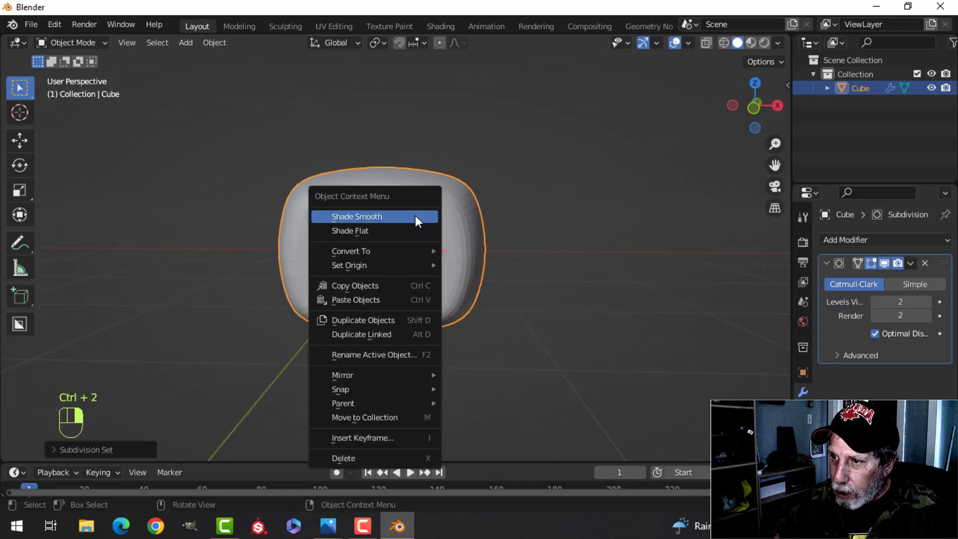
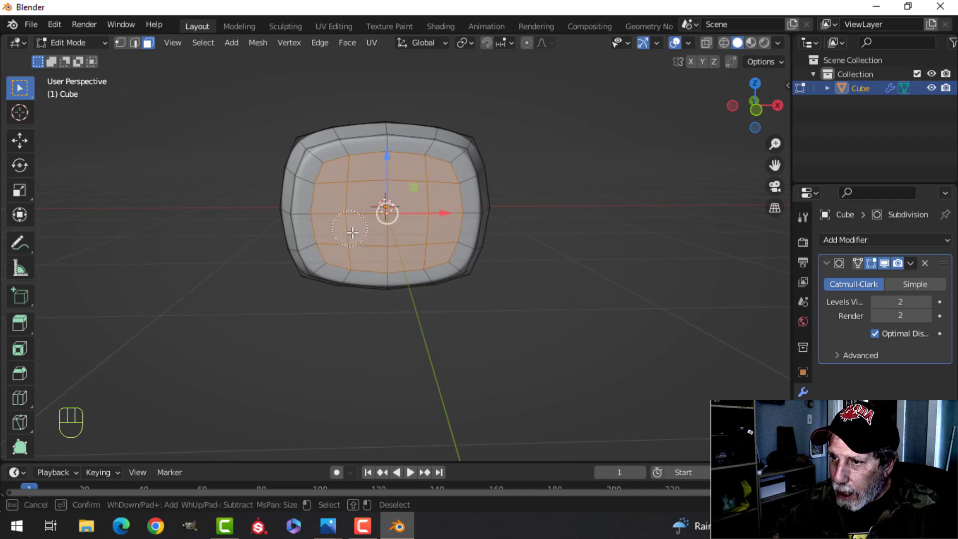
# - Delete the selected front faces to open the housing's middle, then work on edges
pyautogui.press('Escape')
pyautogui.press('x')
pyautogui.press('2')
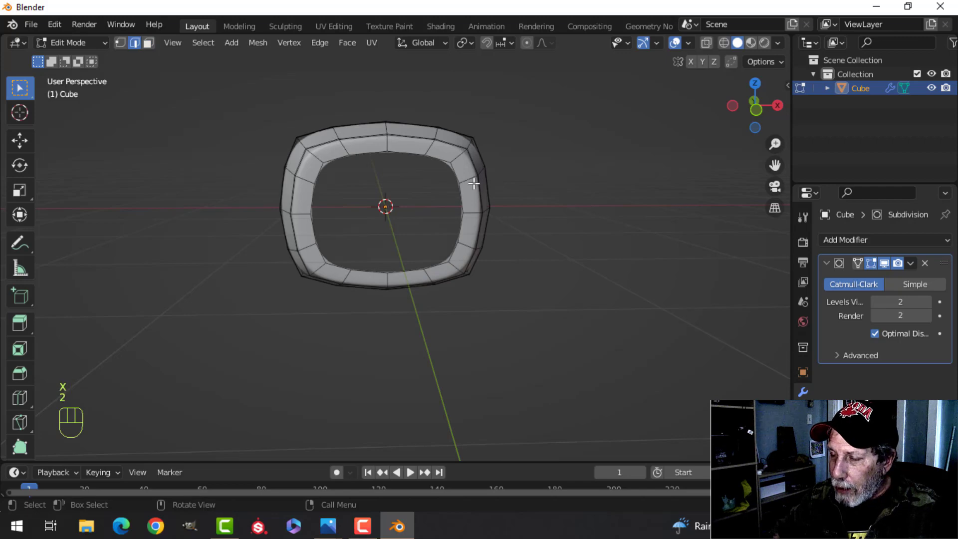
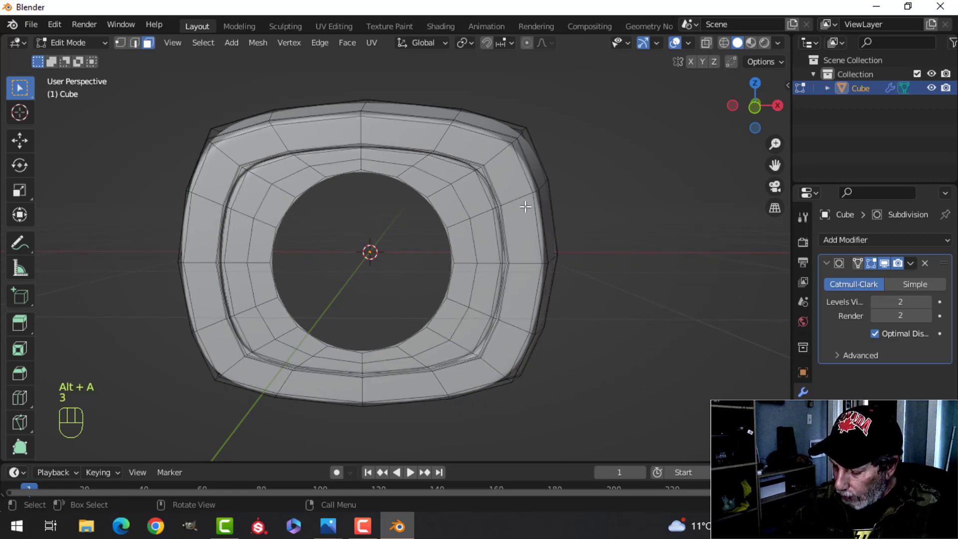
# - Inset small rim patches around the opening in front view and shrink them into screw-hole spots
pyautogui.press('KP_1')
pyautogui.press('c')
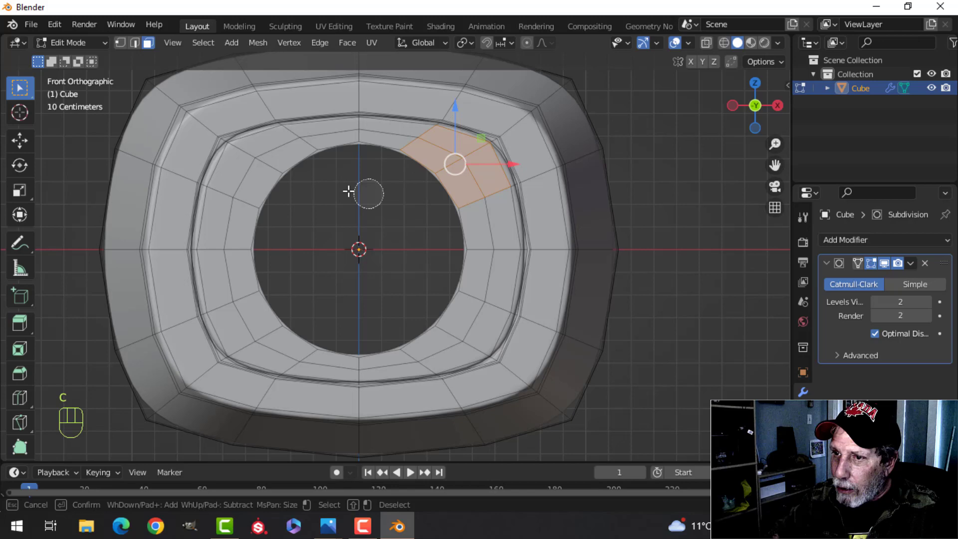
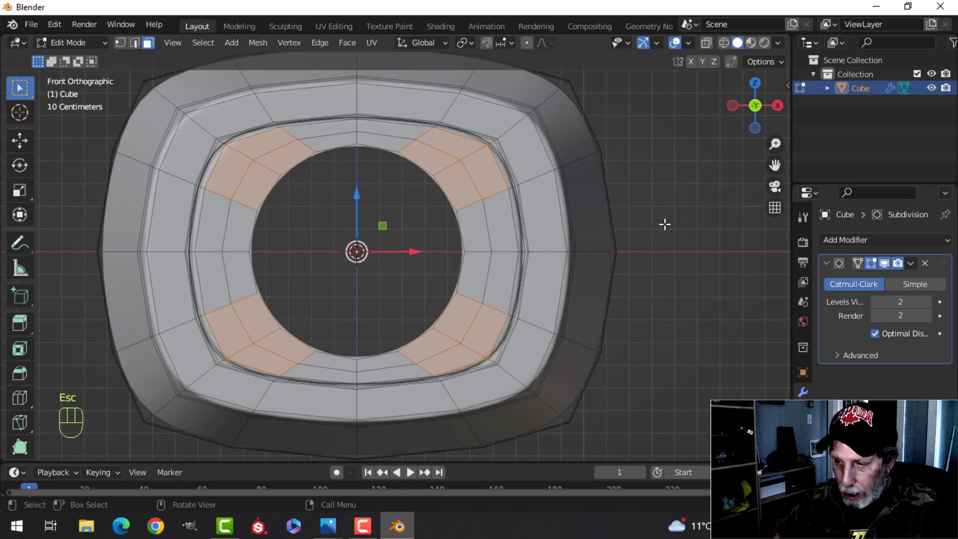
pyautogui.press('i')
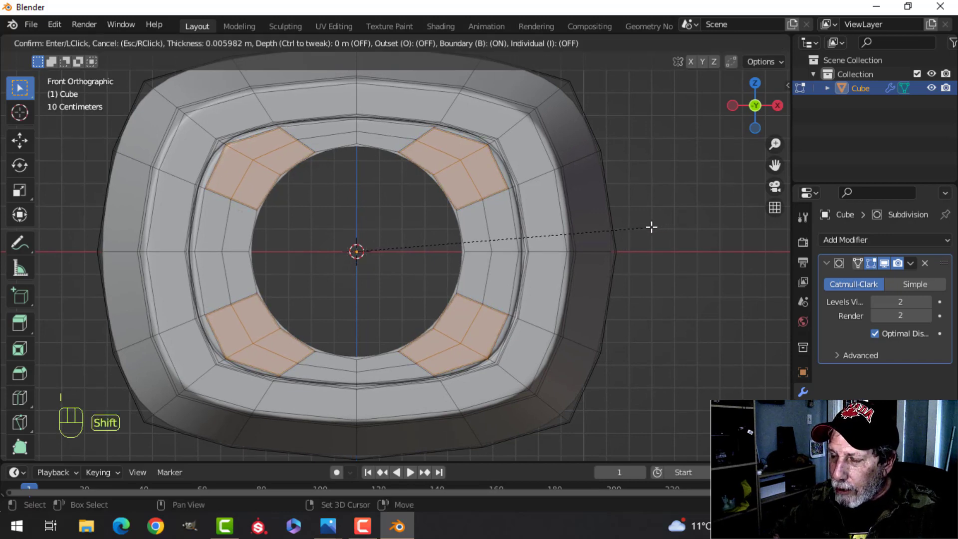
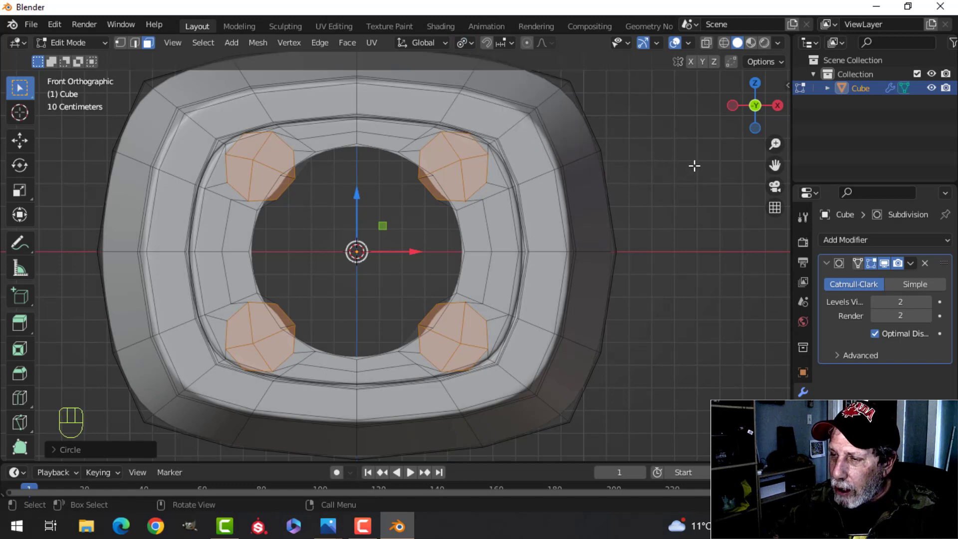
pyautogui.press('s')
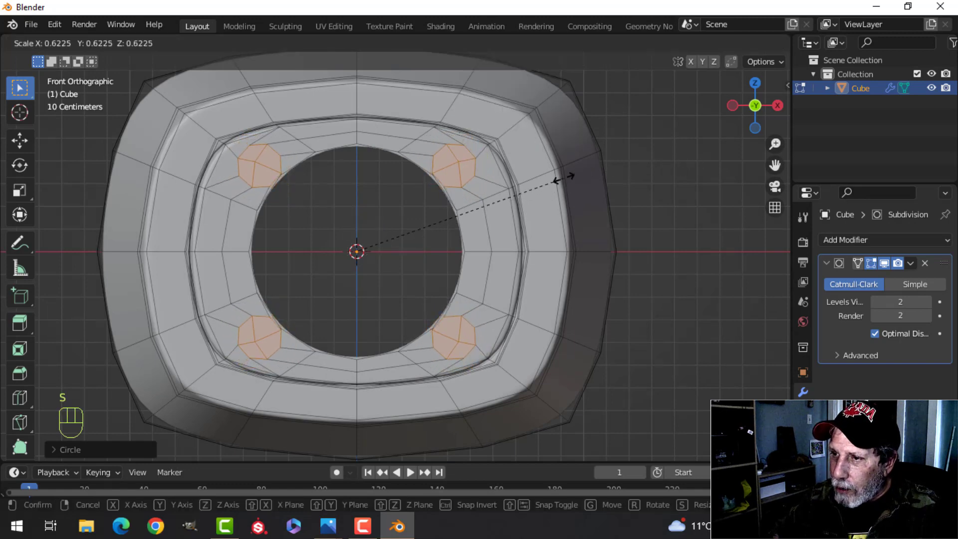
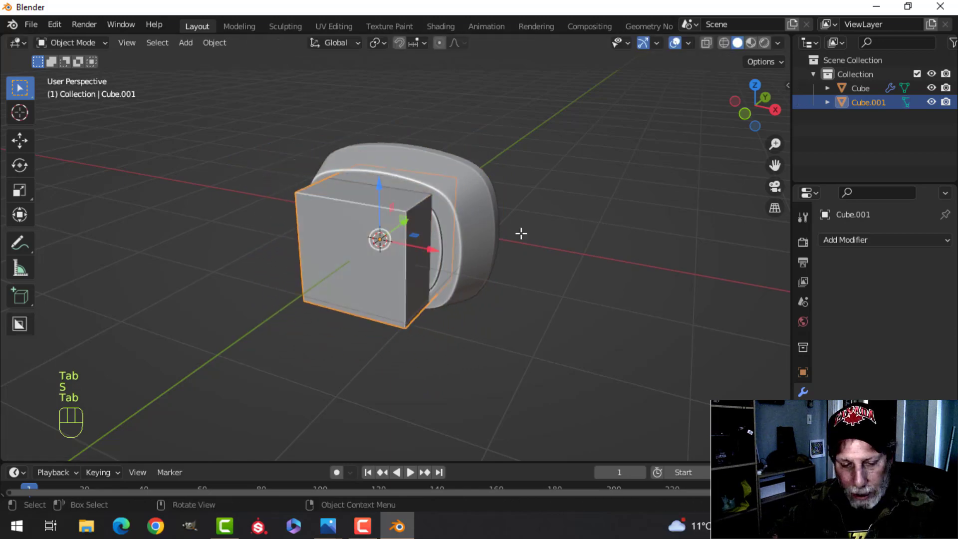
# - Subdivide Cube.001 into a sphere, scale it to fit the opening and delete its back half
pyautogui.press('ctrl+2')
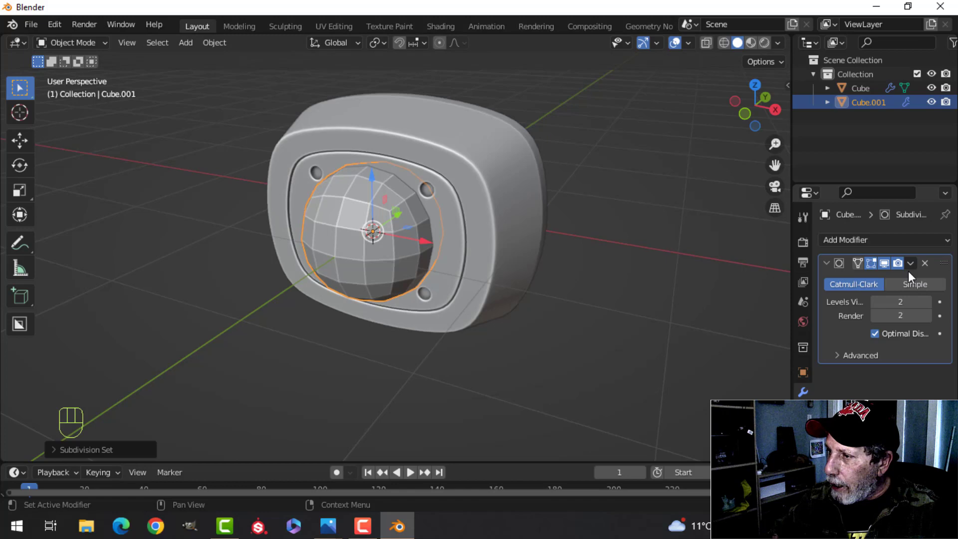
pyautogui.moveTo(914, 269); pyautogui.dragTo(861, 278)
pyautogui.press('Tab')
pyautogui.press('a')
pyautogui.press('s')
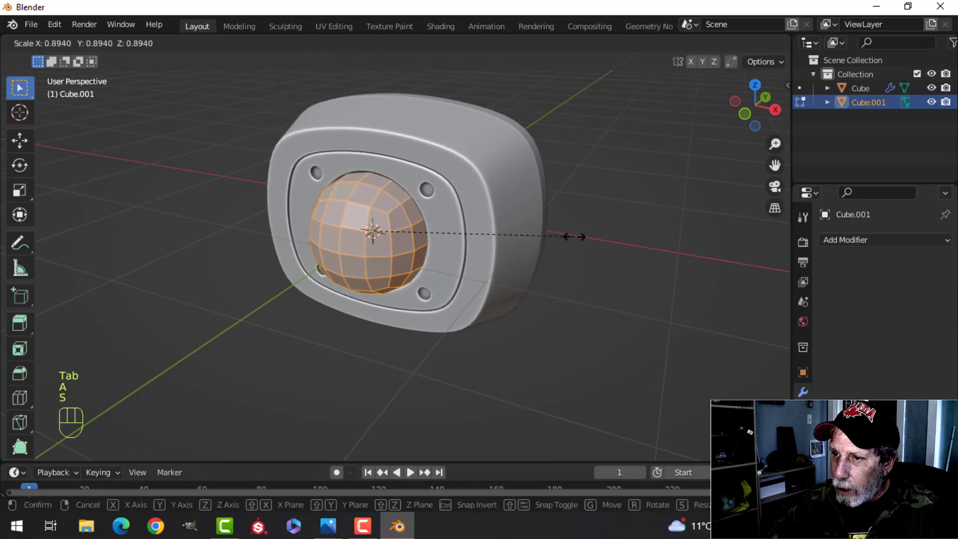
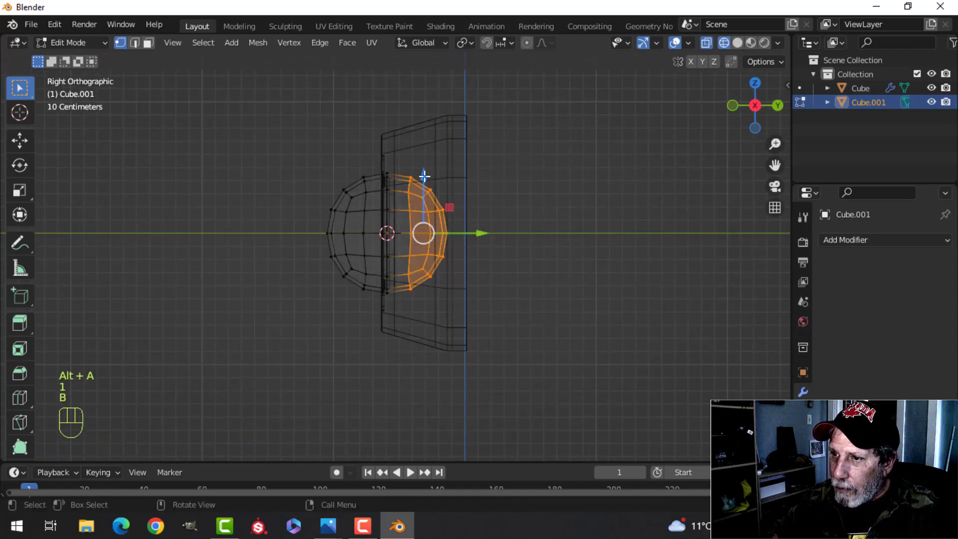
pyautogui.press('x')
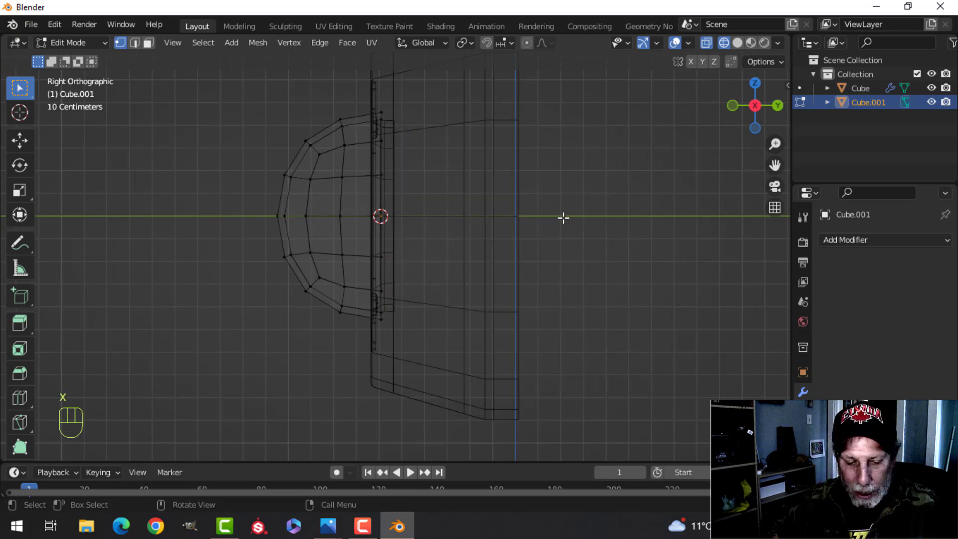
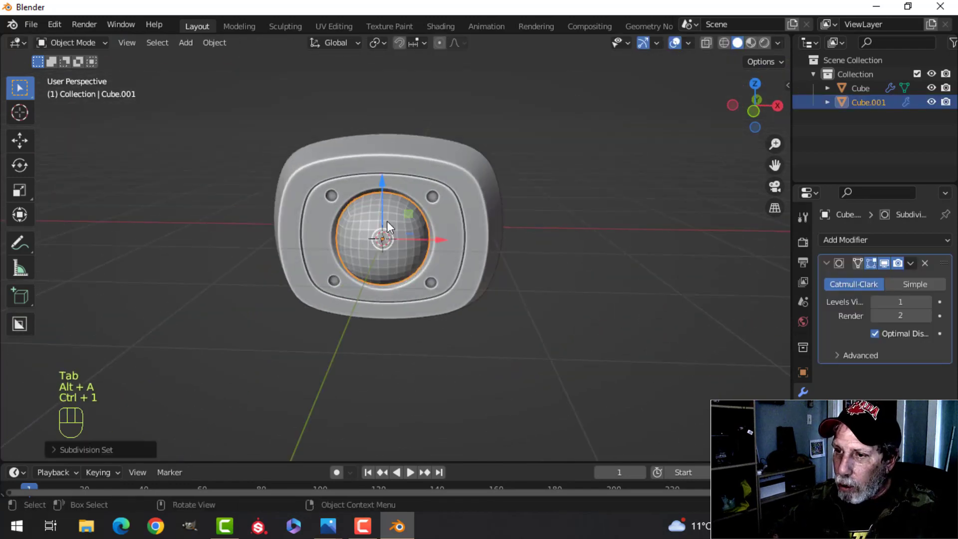
# - Orbit the view around the housing to inspect the dome seated in the opening
pyautogui.click(391, 223)
pyautogui.press('alt+a')
pyautogui.moveTo(457, 246); pyautogui.dragTo(524, 240)
pyautogui.moveTo(488, 257); pyautogui.dragTo(398, 266)
pyautogui.click(382, 251)
pyautogui.moveTo(506, 291); pyautogui.dragTo(464, 276)
pyautogui.middleClick(465, 282)
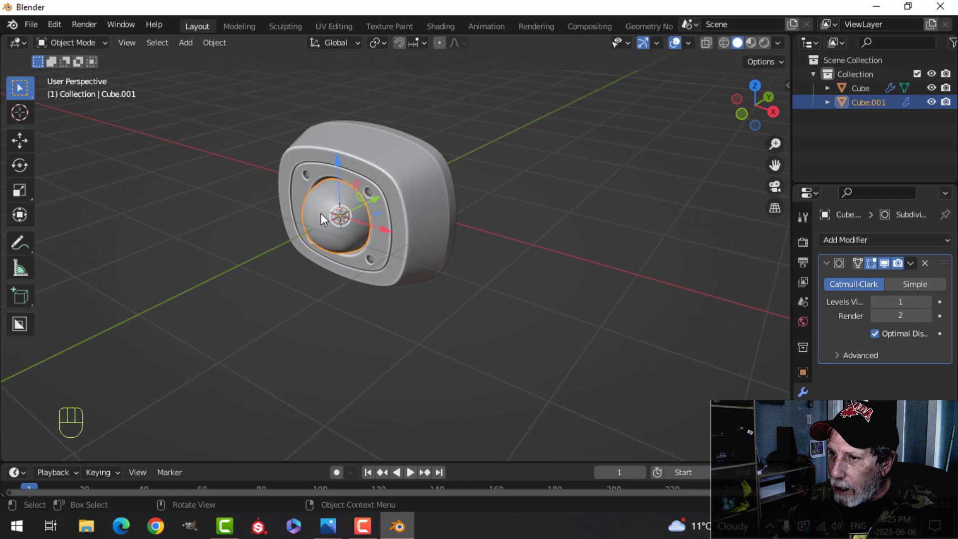
# - Set Cube.001's Viewport Display to Wire so the housing interior shows through
pyautogui.click(809, 377)
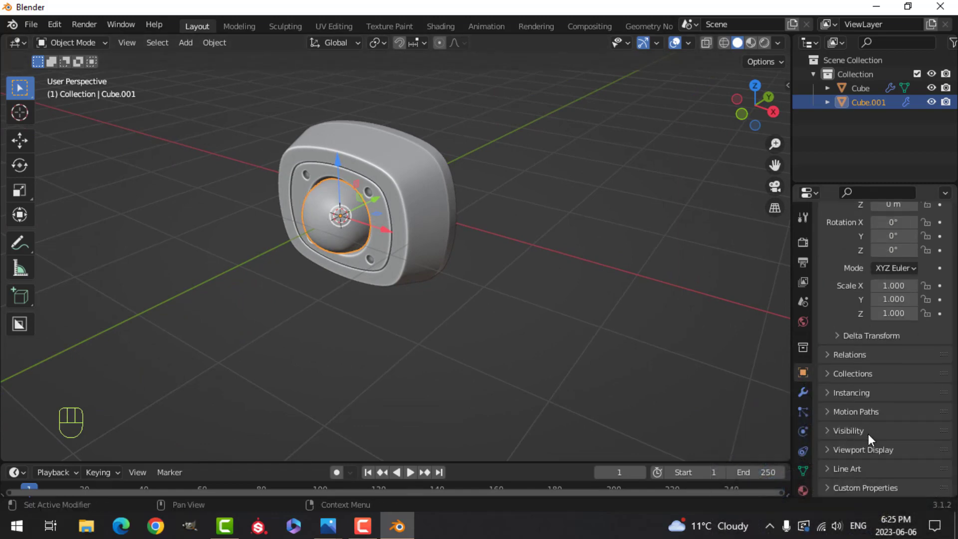
pyautogui.moveTo(832, 455); pyautogui.dragTo(862, 448)
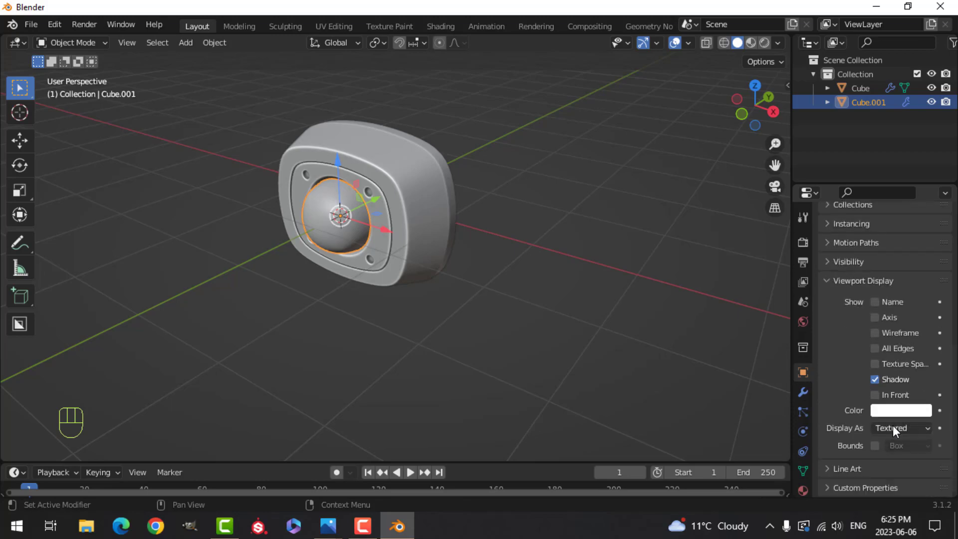
pyautogui.moveTo(904, 432); pyautogui.dragTo(730, 361)
pyautogui.press('alt+a')
# - Orbit the view around and closer to the housing front
pyautogui.moveTo(427, 255); pyautogui.dragTo(466, 252)
pyautogui.middleClick(447, 263)
pyautogui.moveTo(480, 269); pyautogui.dragTo(400, 264)
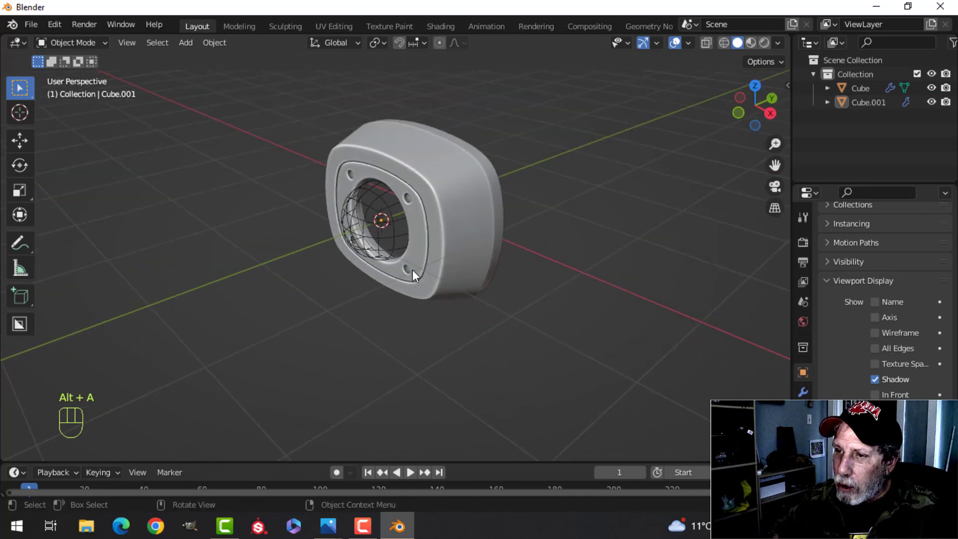
pyautogui.moveTo(458, 280); pyautogui.dragTo(399, 280)
pyautogui.middleClick(411, 279)
pyautogui.moveTo(398, 276); pyautogui.dragTo(442, 273)
pyautogui.middleClick(447, 273)
pyautogui.moveTo(477, 278); pyautogui.dragTo(459, 282)
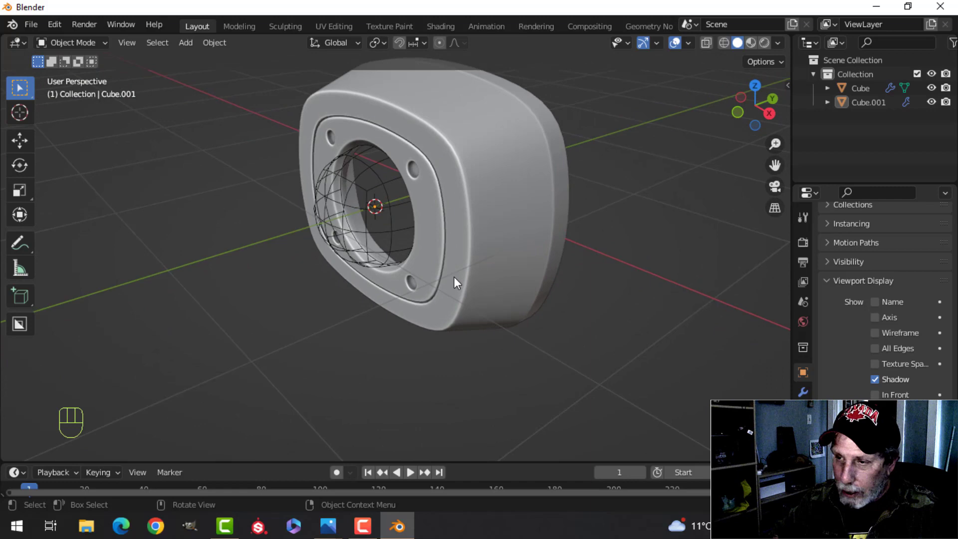
# - Add a UV Sphere and grow the selection to cover its front half for the lens barrel
pyautogui.press('shift+a')
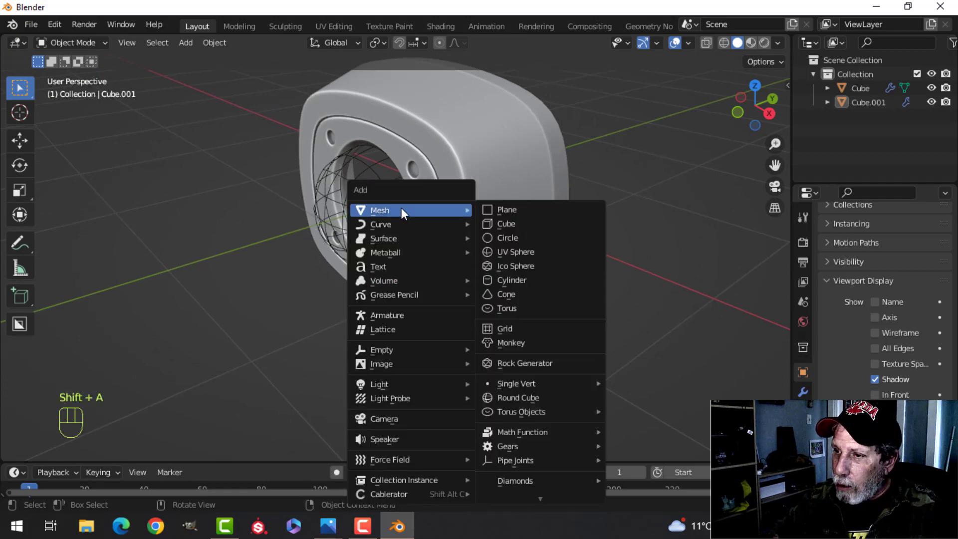
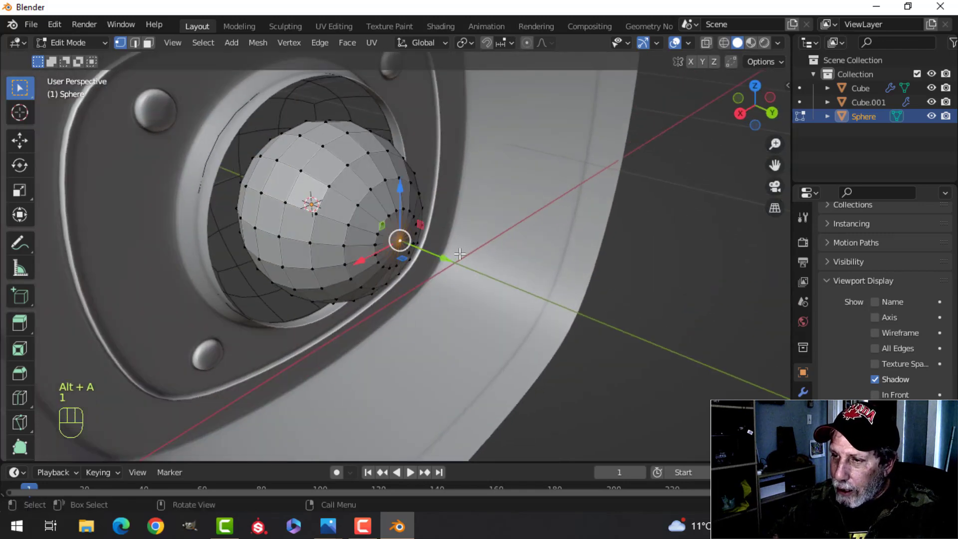
pyautogui.press('ctrl+KP_Add')
pyautogui.press('ctrl+KP_Add')
pyautogui.press('ctrl+KP_Add')
pyautogui.press('ctrl+KP_Add')
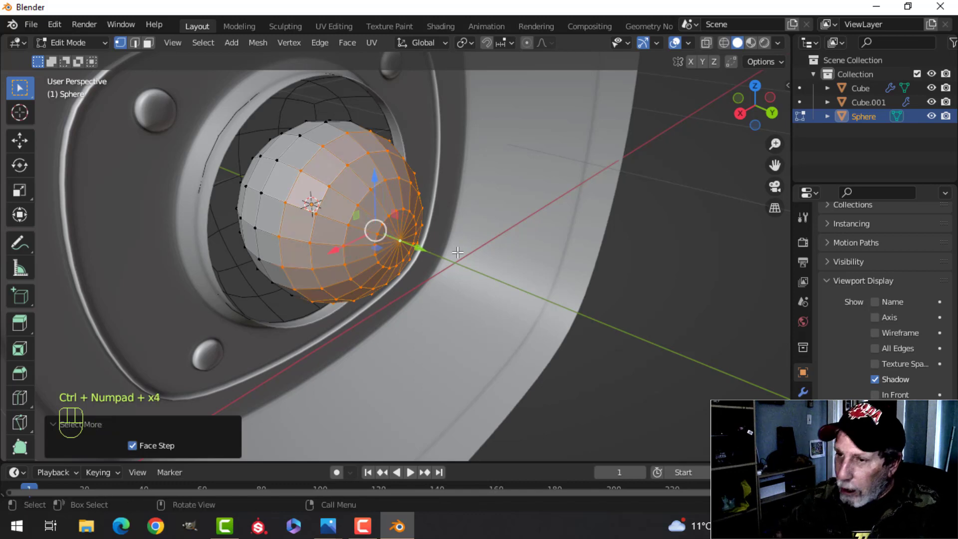
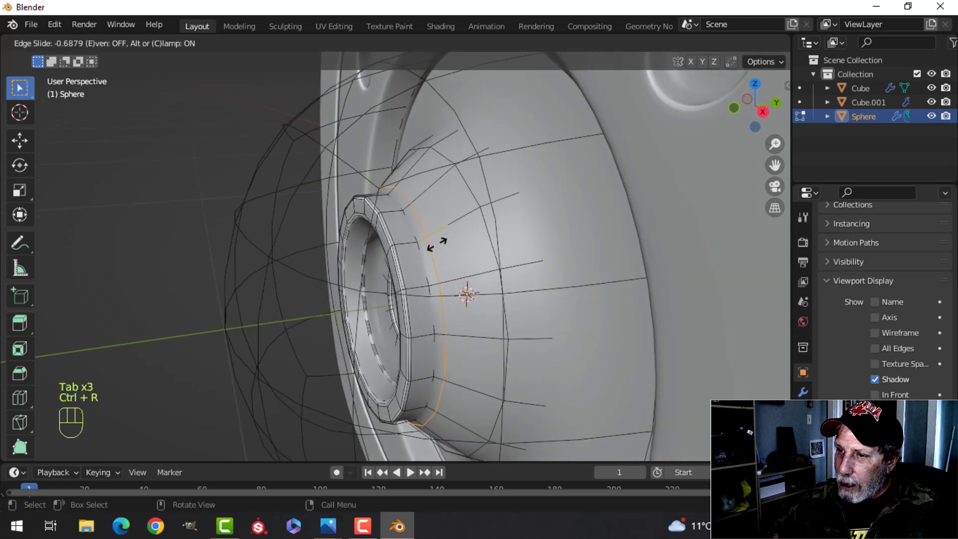
# - Confirm the edge slide on the lens rings and zoom in on the lens
pyautogui.press('Escape')
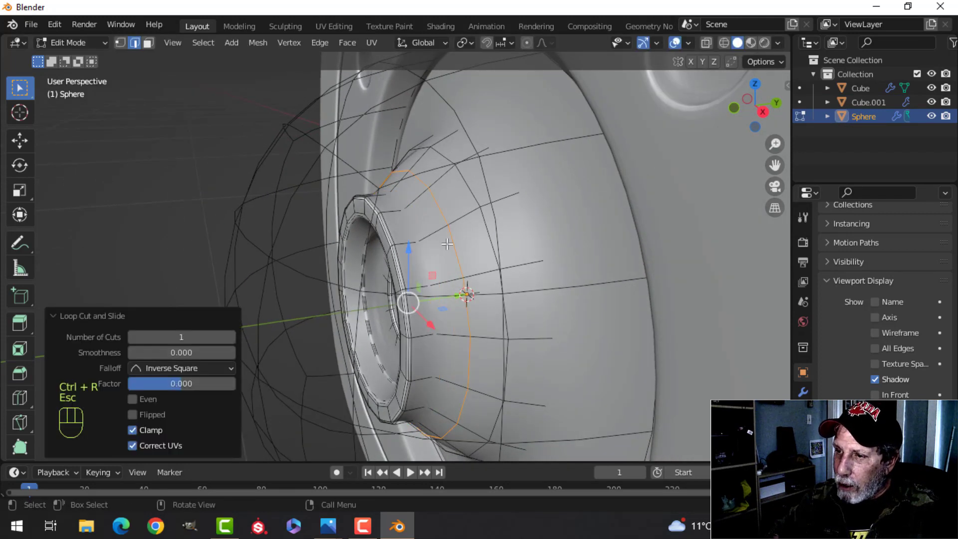
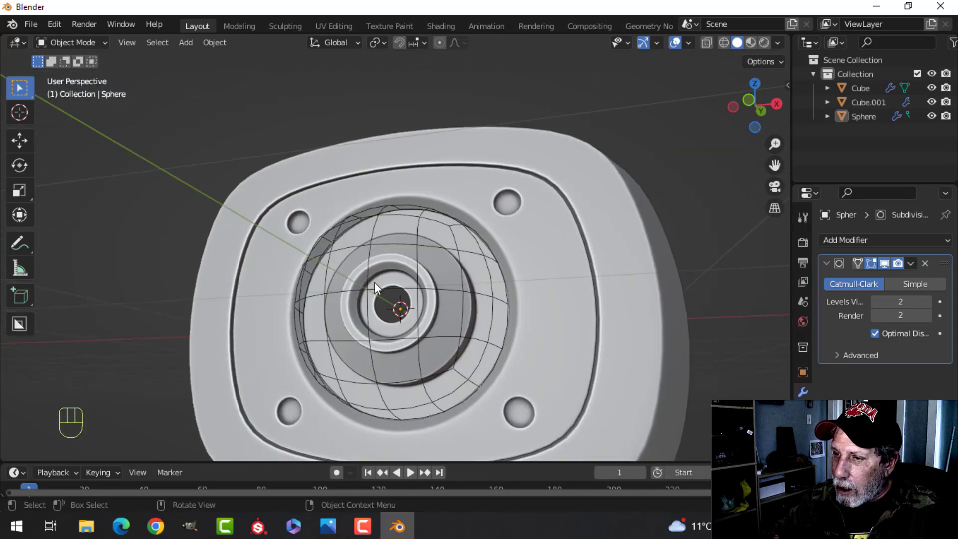
pyautogui.moveTo(395, 293); pyautogui.dragTo(431, 330)
pyautogui.middleClick(433, 301)
pyautogui.moveTo(437, 306); pyautogui.dragTo(423, 309)
pyautogui.middleClick(426, 321)
pyautogui.moveTo(413, 329); pyautogui.dragTo(390, 333)
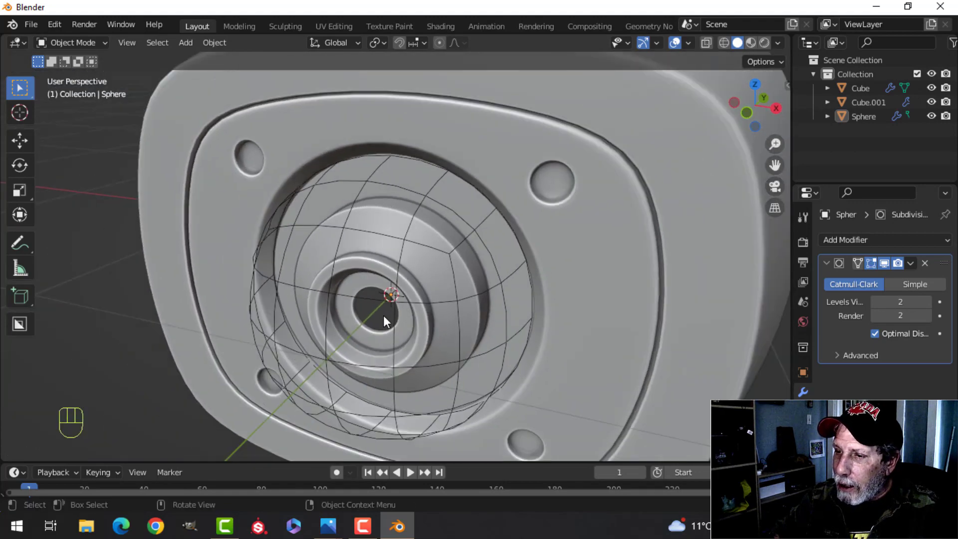
# - Clear the selection and adjust the view around the stepped lens barrel
pyautogui.middleClick(389, 299)
pyautogui.click(386, 225)
pyautogui.moveTo(416, 304); pyautogui.dragTo(406, 296)
pyautogui.press('alt+a')
pyautogui.middleClick(444, 310)
# - Add a Mesh Circle at the lens centre and scale it down to bulb size
pyautogui.press('shift+a')
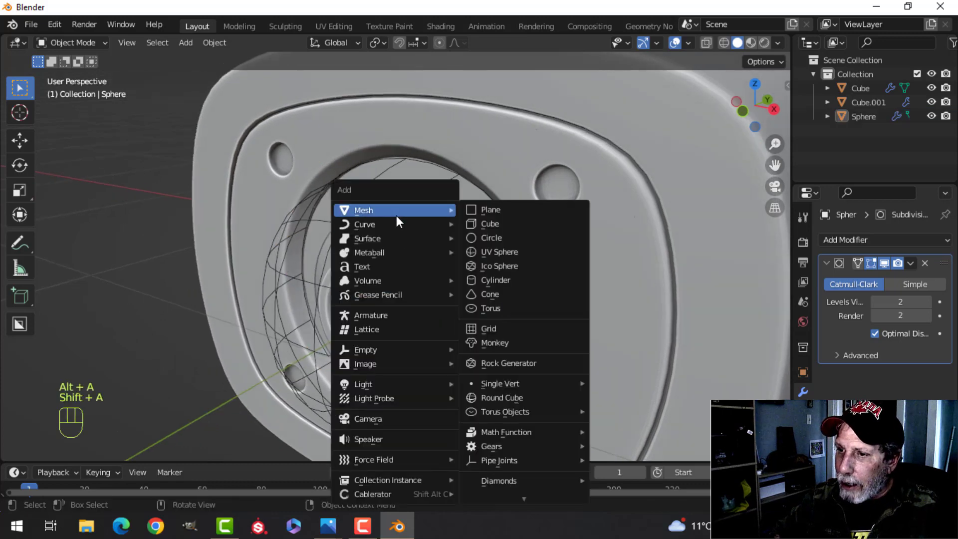
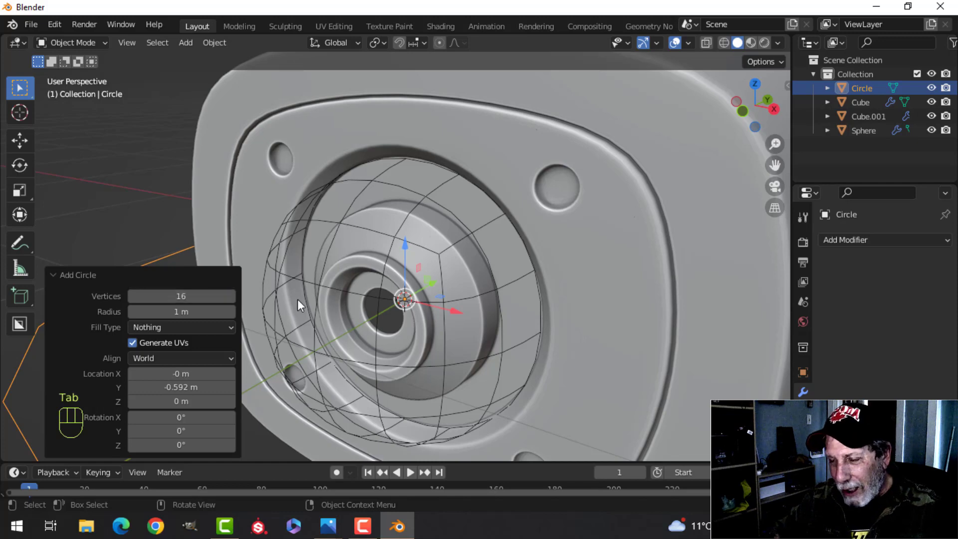
pyautogui.press('s')
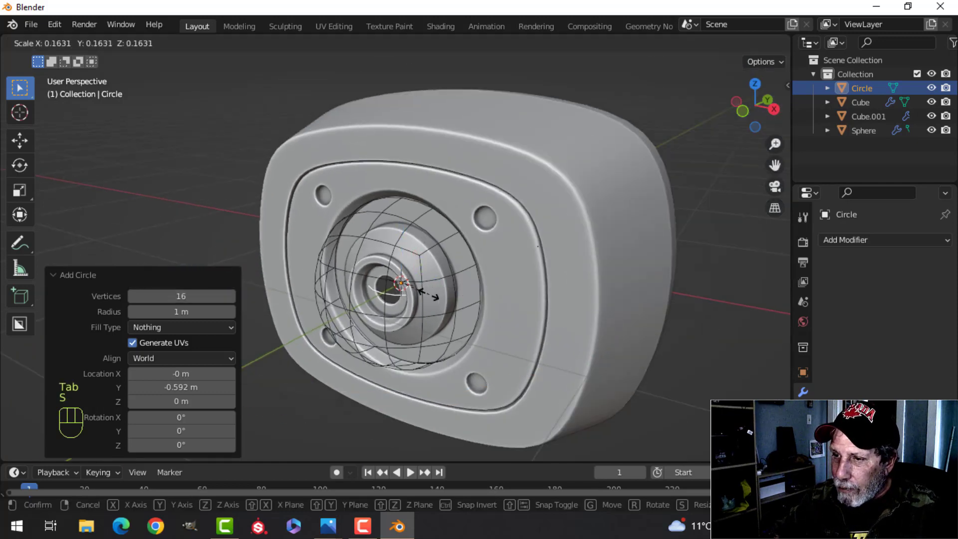
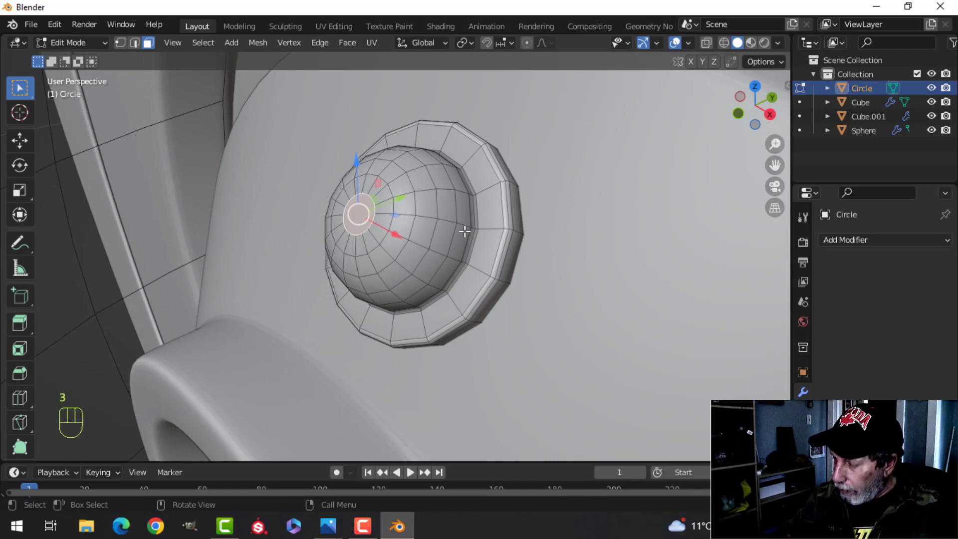
# - Grow the selection over the bulb faces and assign the BODY material to the rim
pyautogui.press('ctrl+KP_Add')
pyautogui.press('ctrl+KP_Add')
pyautogui.press('ctrl+KP_Add')
pyautogui.press('ctrl+KP_Add')
pyautogui.press('ctrl+KP_Add')
pyautogui.press('ctrl+KP_Add')
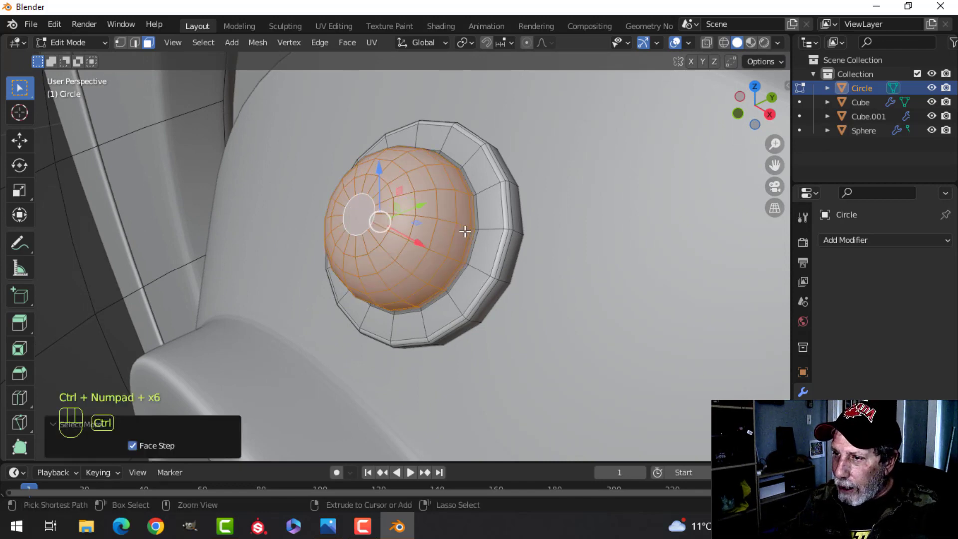
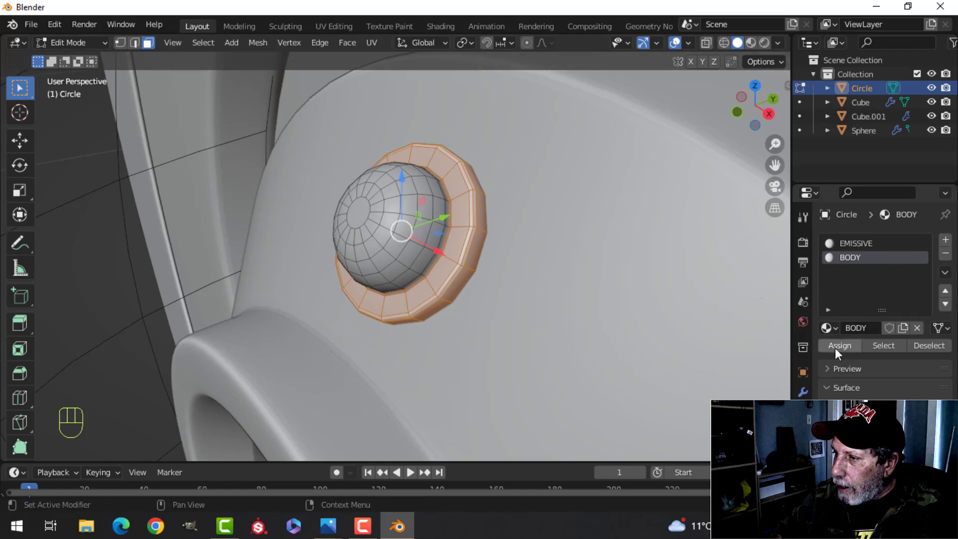
pyautogui.click(841, 352)
# - Invert to the dome faces and assign them the EMISSIVE material slot
pyautogui.press('ctrl+i')
pyautogui.click(870, 242)
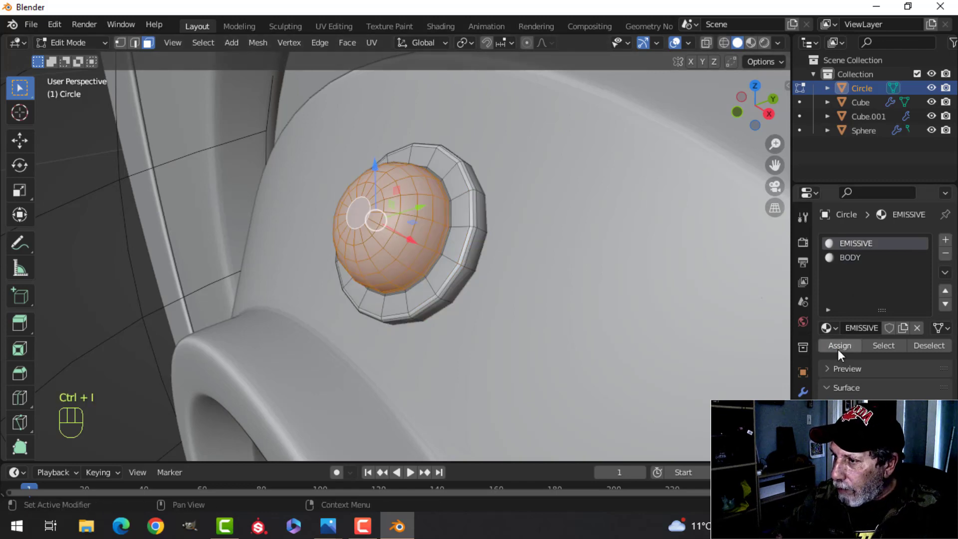
pyautogui.click(843, 350)
pyautogui.moveTo(934, 349); pyautogui.dragTo(853, 269)
pyautogui.click(882, 345)
pyautogui.moveTo(923, 346); pyautogui.dragTo(868, 250)
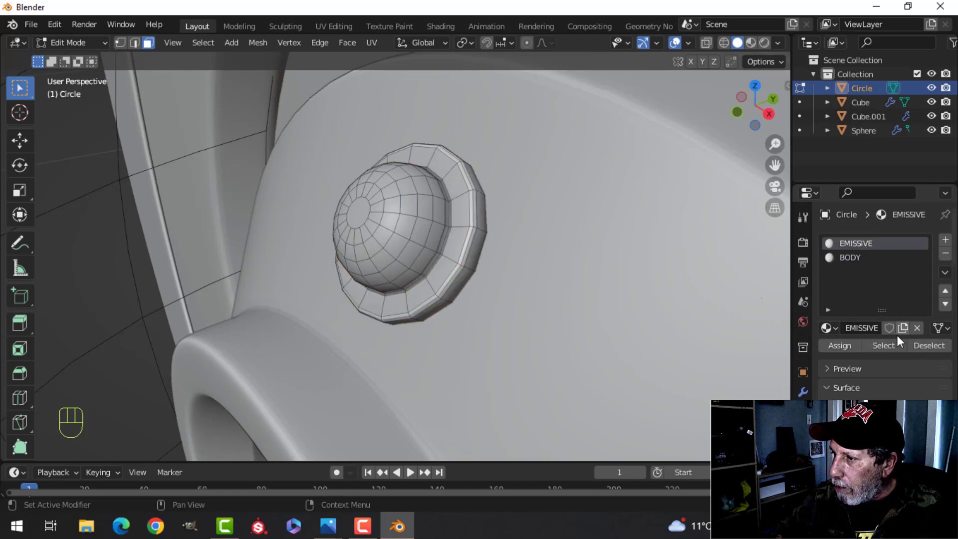
pyautogui.click(930, 348)
# - Leave Edit Mode and move the bulb onto the housing's inset rim above the lens
pyautogui.press('alt+a')
pyautogui.press('Tab')
pyautogui.press('alt+a')
pyautogui.moveTo(468, 272); pyautogui.dragTo(422, 253)
pyautogui.moveTo(440, 258); pyautogui.dragTo(456, 254)
# - Enter Edit Mode in front view and select the small bulb beside the lens
pyautogui.moveTo(379, 225); pyautogui.dragTo(407, 229)
pyautogui.press('KP_1')
pyautogui.press('Tab')
pyautogui.press('a')
pyautogui.moveTo(491, 245); pyautogui.dragTo(483, 219)
pyautogui.moveTo(478, 237); pyautogui.dragTo(492, 217)
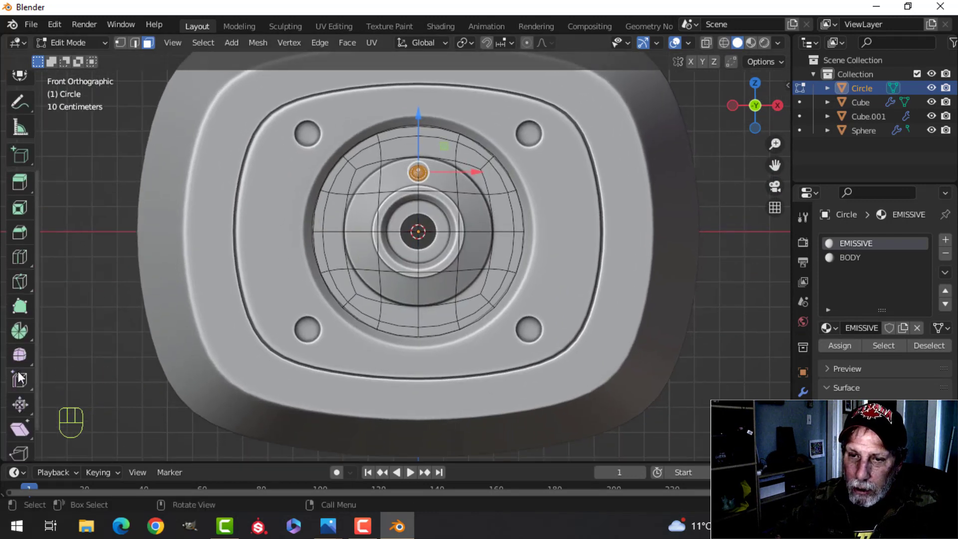
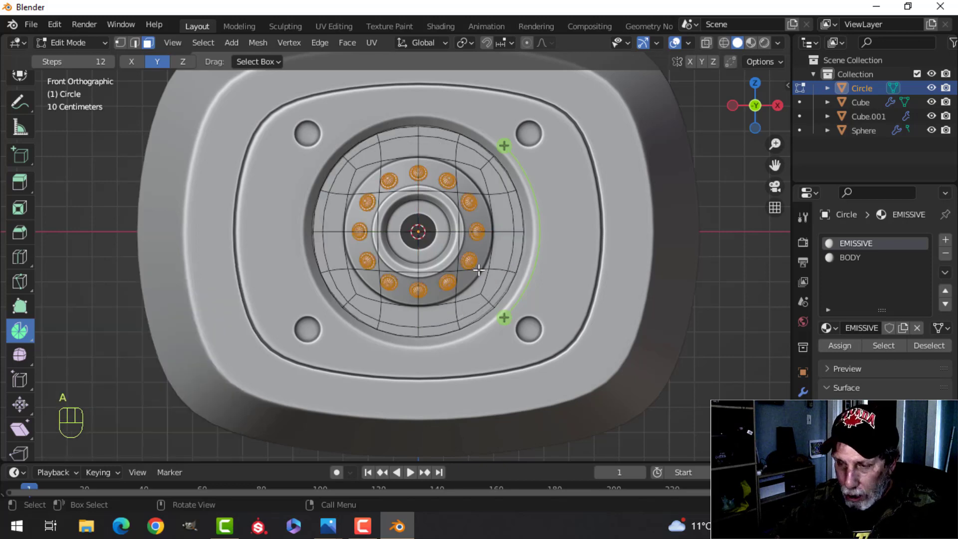
# - Spin the bulb into a ring of 12 evenly spaced bulbs around the lens centre and leave Edit Mode
pyautogui.press('alt+n')
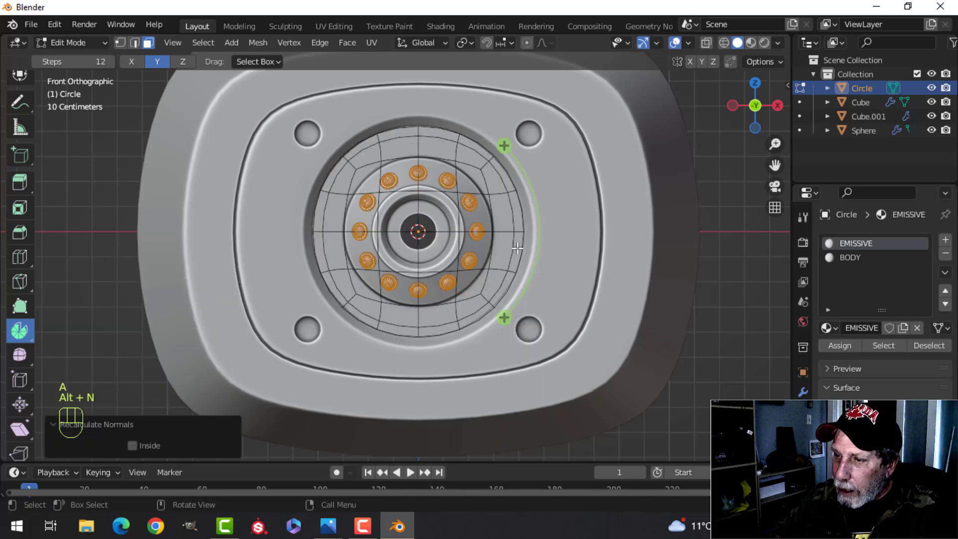
pyautogui.press('alt+a')
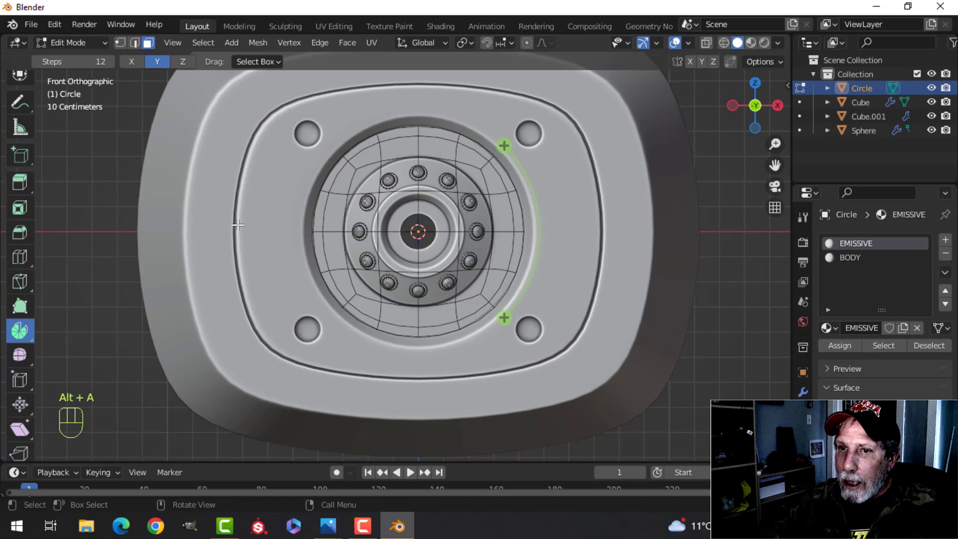
pyautogui.click(29, 139)
pyautogui.click(31, 117)
pyautogui.press('Tab')
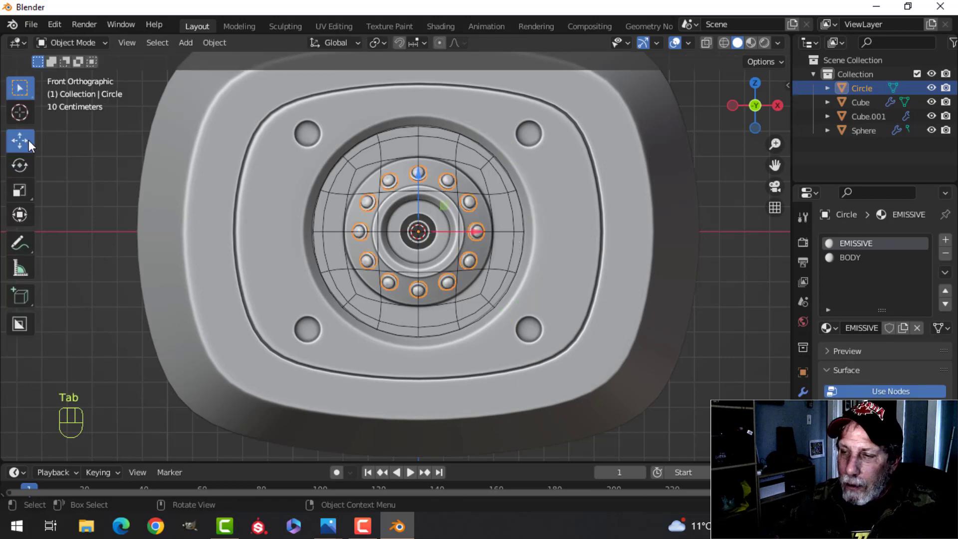
# - Delete the unwanted faces from the bulb ring in local view, keeping the bulbs around the lens
pyautogui.press('alt+a')
pyautogui.moveTo(619, 248); pyautogui.dragTo(511, 263)
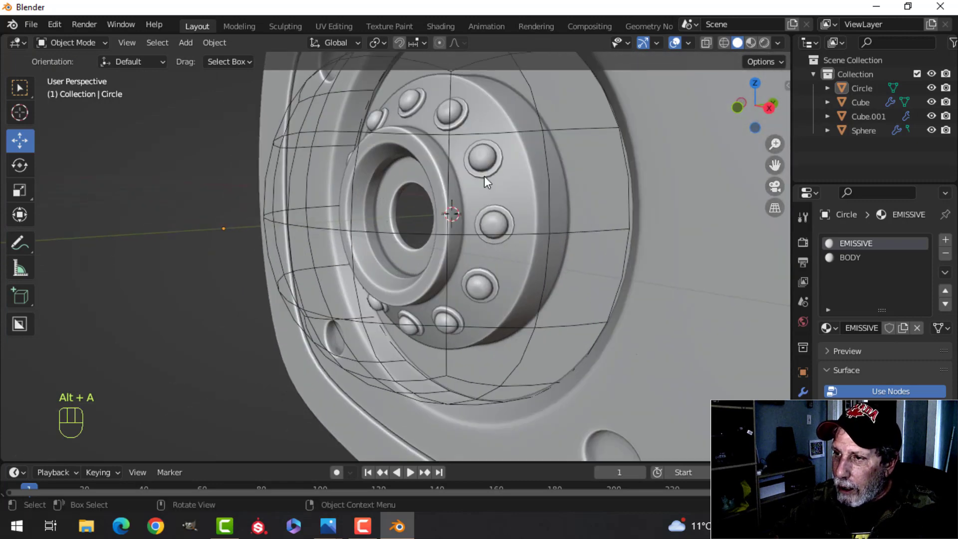
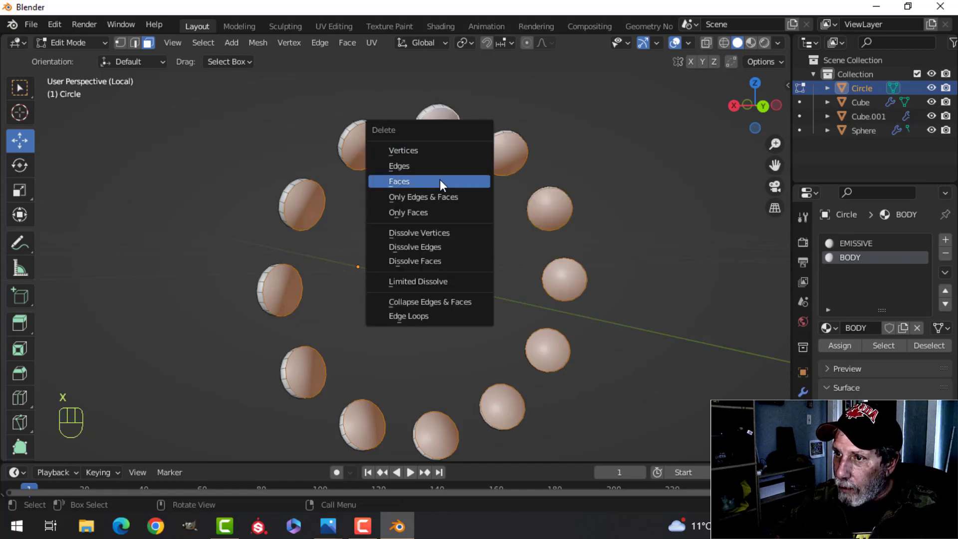
pyautogui.press('Tab')
pyautogui.moveTo(438, 240); pyautogui.dragTo(530, 241)
pyautogui.press('/')
pyautogui.press('alt+a')
# - Frame the whole housing from the front to check the lens ringed by bulbs
pyautogui.middleClick(520, 255)
pyautogui.middleClick(555, 249)
pyautogui.moveTo(536, 258); pyautogui.dragTo(482, 256)
pyautogui.moveTo(488, 258); pyautogui.dragTo(557, 240)
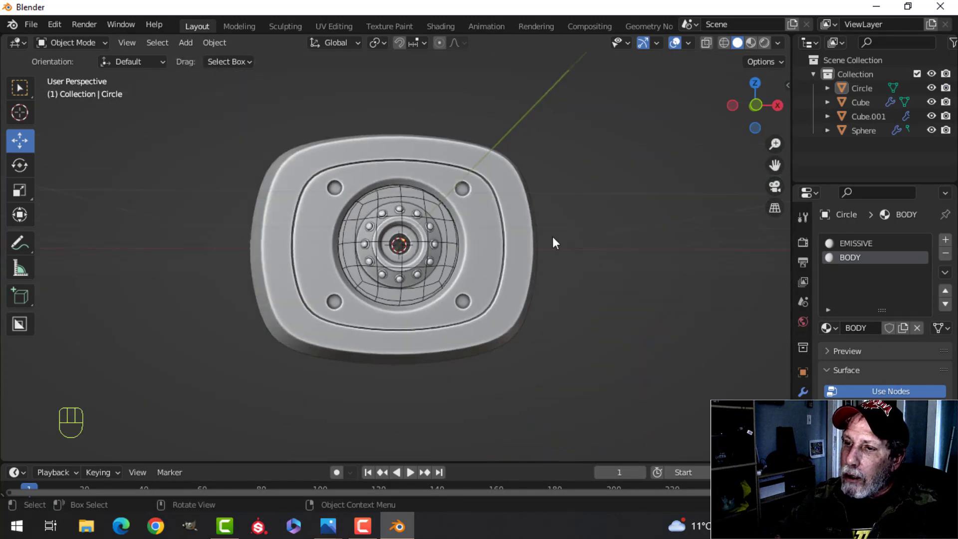
pyautogui.middleClick(554, 244)
pyautogui.moveTo(559, 273); pyautogui.dragTo(541, 285)
pyautogui.middleClick(517, 253)
pyautogui.moveTo(484, 266); pyautogui.dragTo(433, 266)
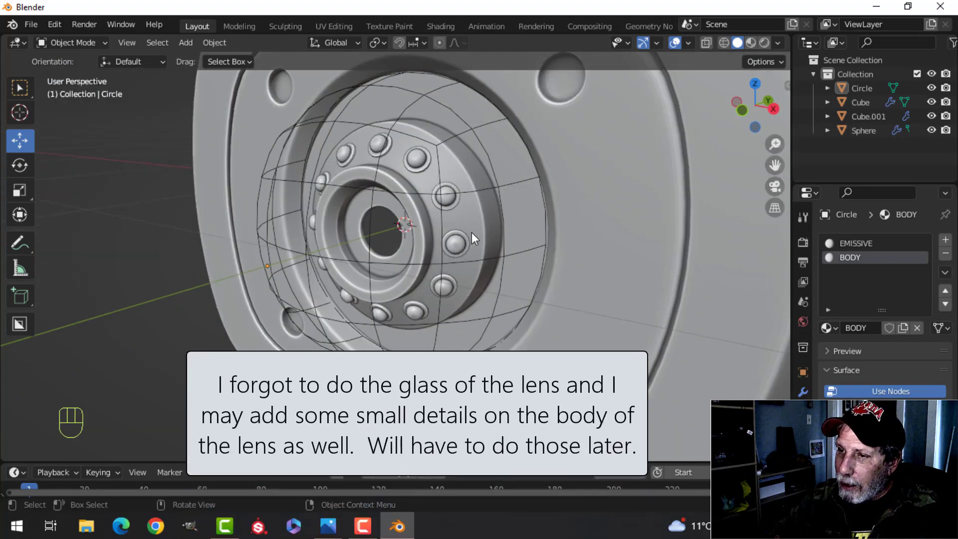
pyautogui.moveTo(547, 247); pyautogui.dragTo(527, 253)
pyautogui.middleClick(512, 254)
pyautogui.moveTo(503, 261); pyautogui.dragTo(474, 261)
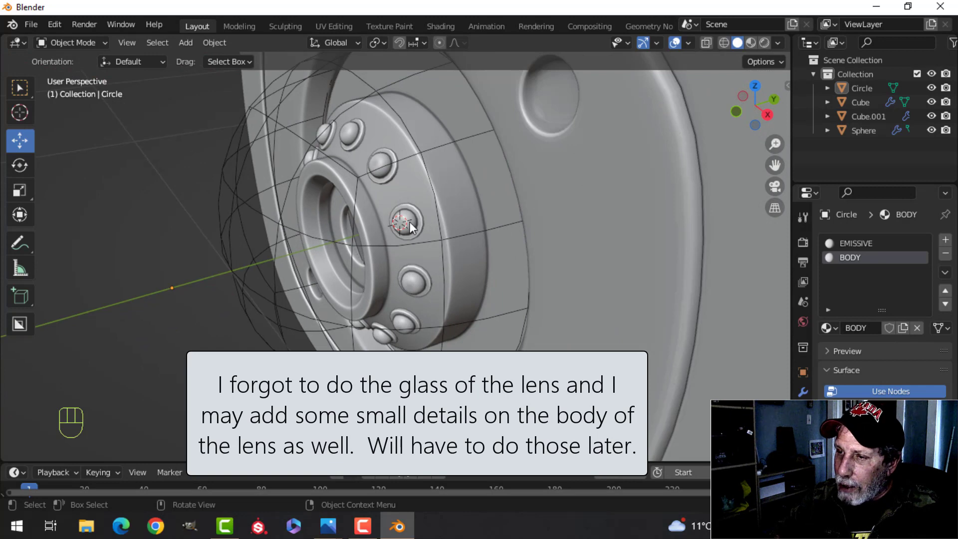
pyautogui.moveTo(381, 400); pyautogui.dragTo(381, 400)
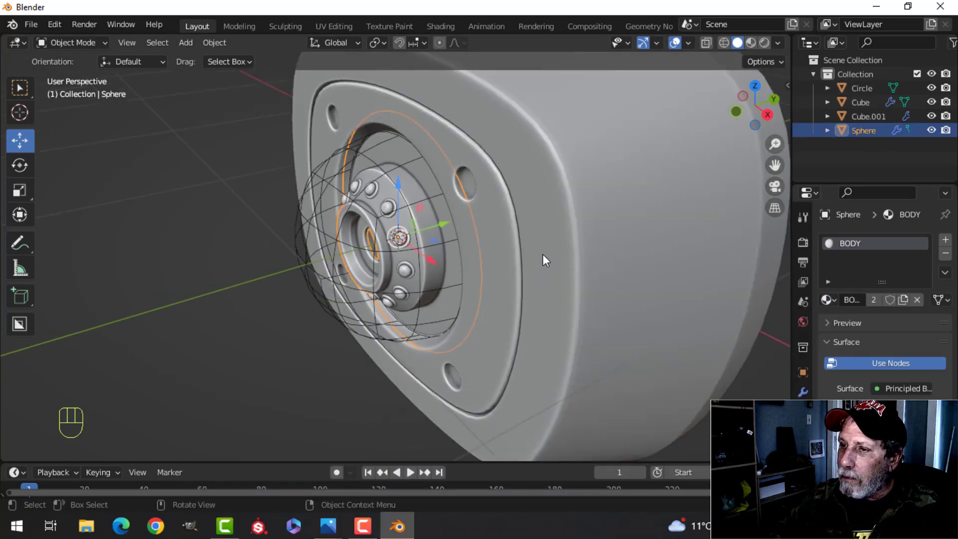
pyautogui.press('alt+a')
pyautogui.click(592, 243)
pyautogui.click(836, 301)
pyautogui.press('alt+a')
pyautogui.middleClick(450, 282)
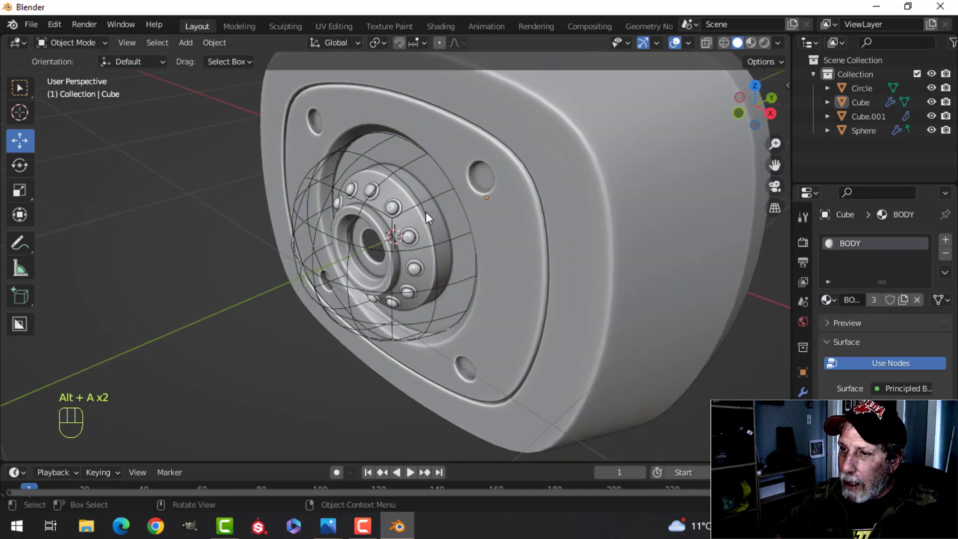
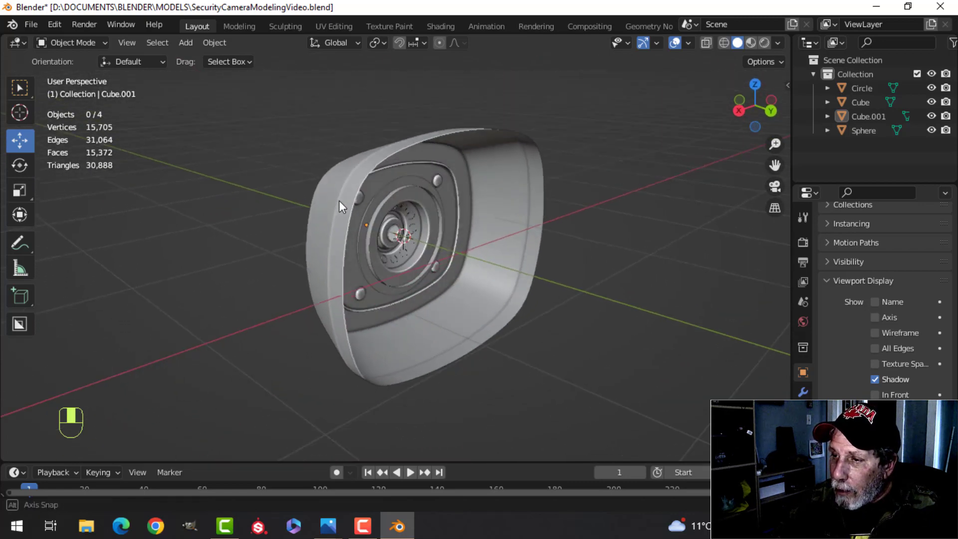
# - Inspect the body mesh and dome from several angles, deselect everything and leave Edit Mode
pyautogui.moveTo(361, 242); pyautogui.dragTo(253, 240)
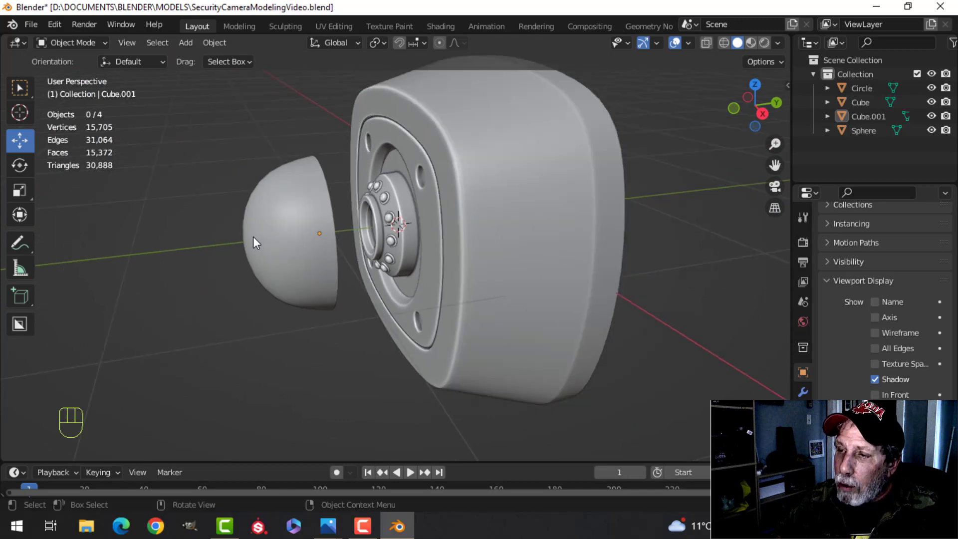
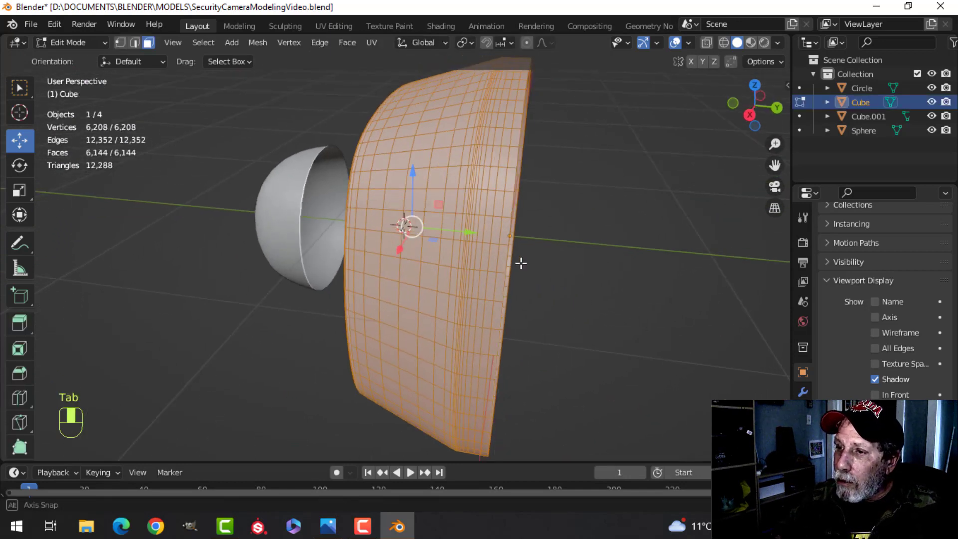
pyautogui.press('alt+a')
pyautogui.middleClick(501, 250)
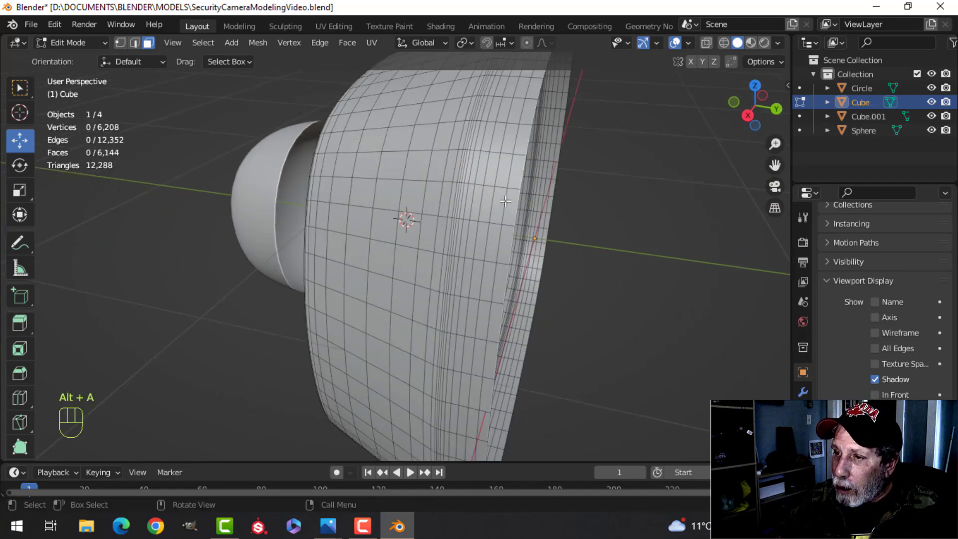
pyautogui.moveTo(404, 257); pyautogui.dragTo(542, 243)
pyautogui.press('Tab')
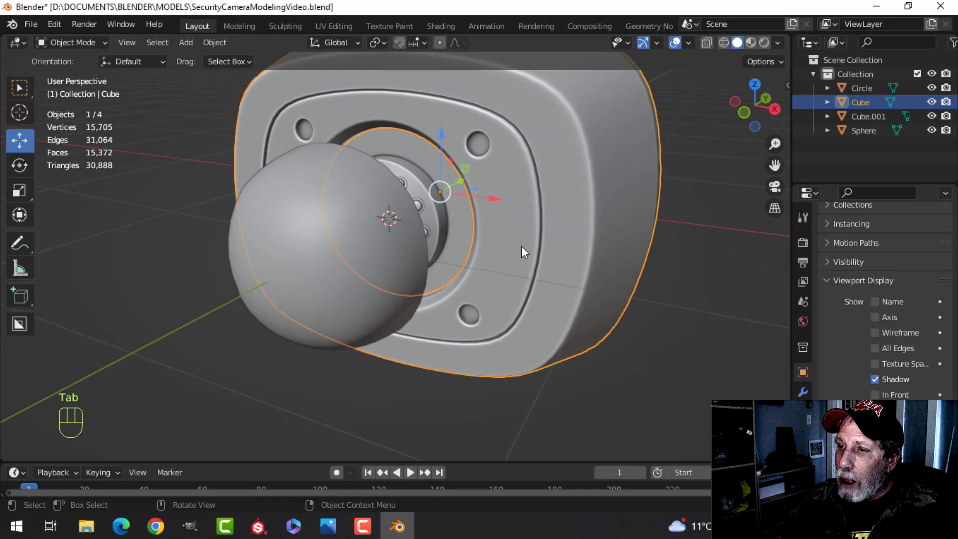
pyautogui.press('alt+a')
pyautogui.middleClick(481, 259)
pyautogui.moveTo(506, 257); pyautogui.dragTo(484, 268)
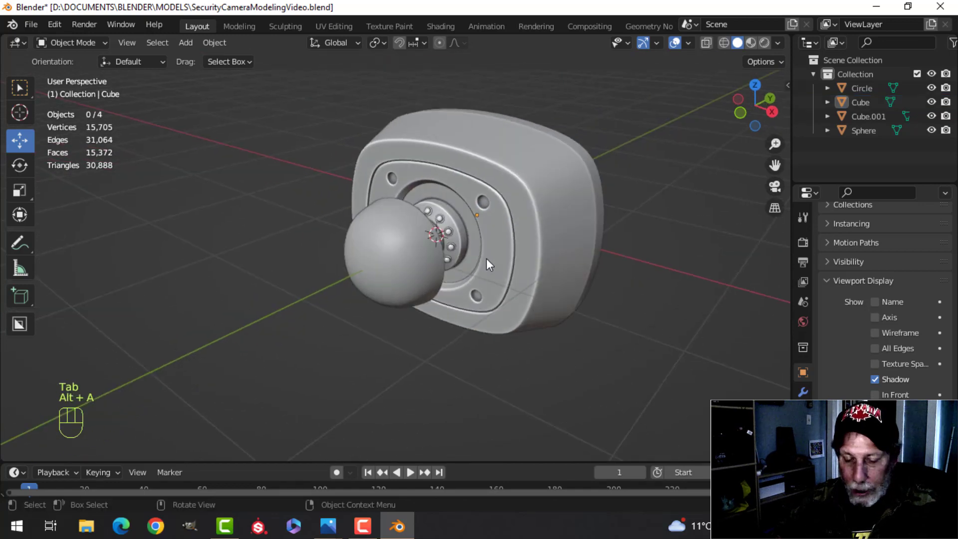
# - Save the project as SecurityCameraModelingVideo.blend and orbit around the finished camera
pyautogui.press('ctrl+s')
pyautogui.moveTo(532, 238); pyautogui.dragTo(513, 246)
pyautogui.moveTo(508, 254); pyautogui.dragTo(573, 248)
pyautogui.moveTo(422, 257); pyautogui.dragTo(486, 272)
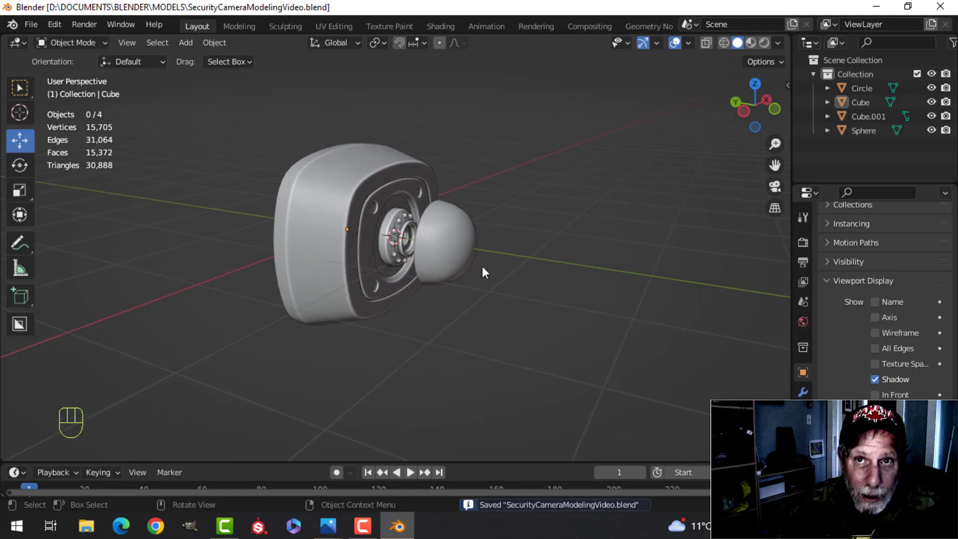
pyautogui.moveTo(487, 272); pyautogui.dragTo(433, 296)
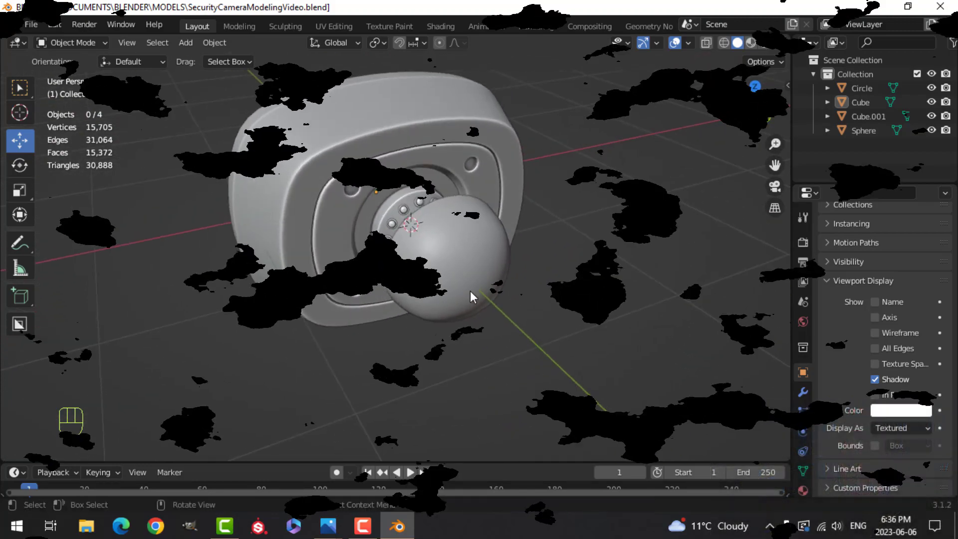